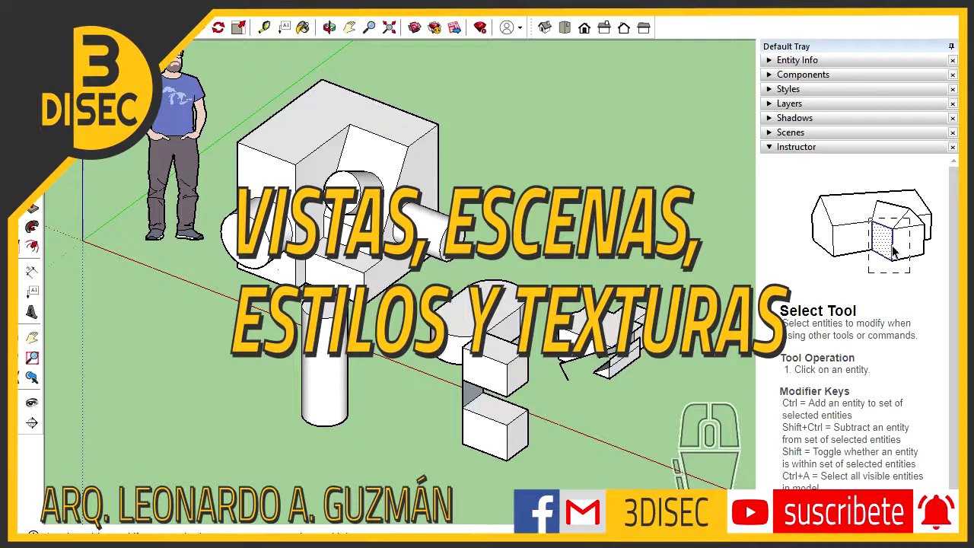
# Look at the model from the iso and several standard views, then orbit around it
pyautogui.click(833, 178)
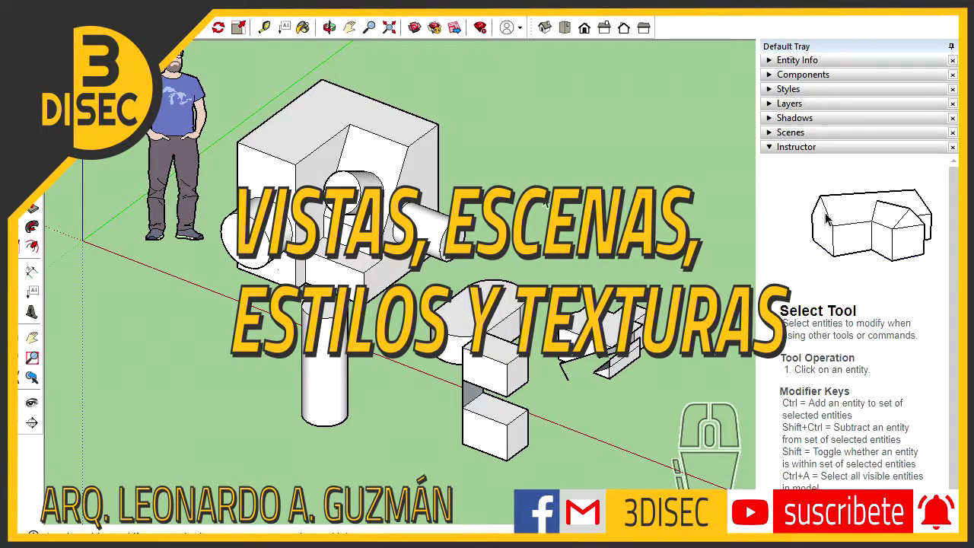
pyautogui.click(832, 216)
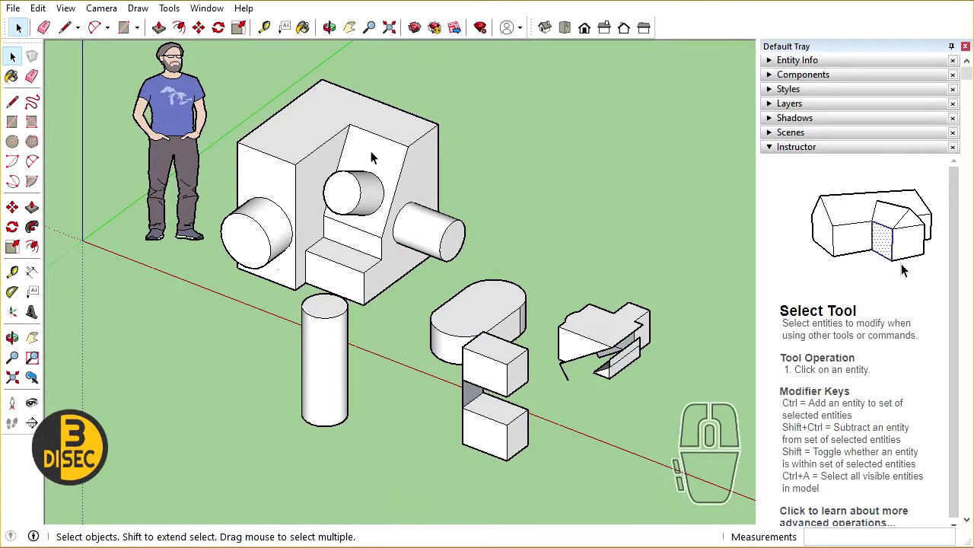
pyautogui.moveTo(912, 280); pyautogui.dragTo(13, 57)
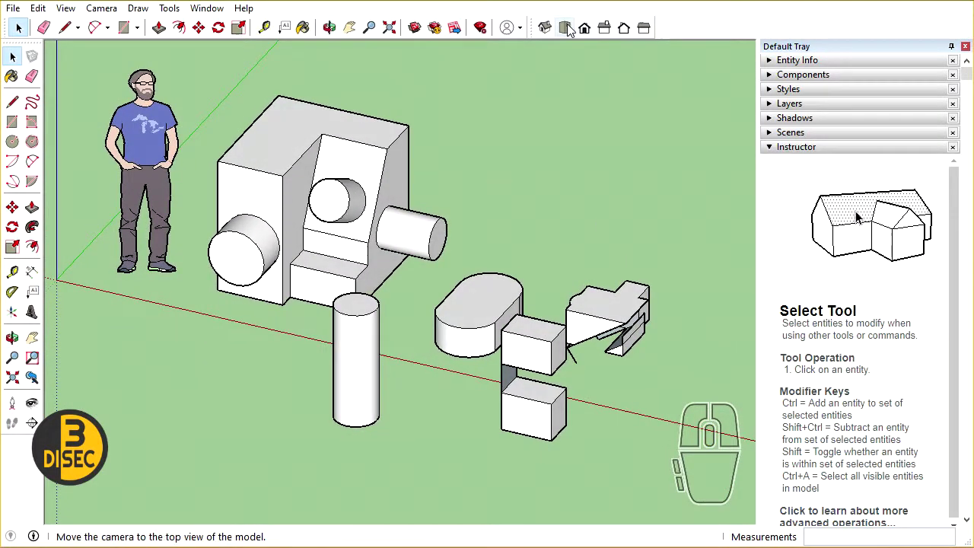
pyautogui.click(901, 259)
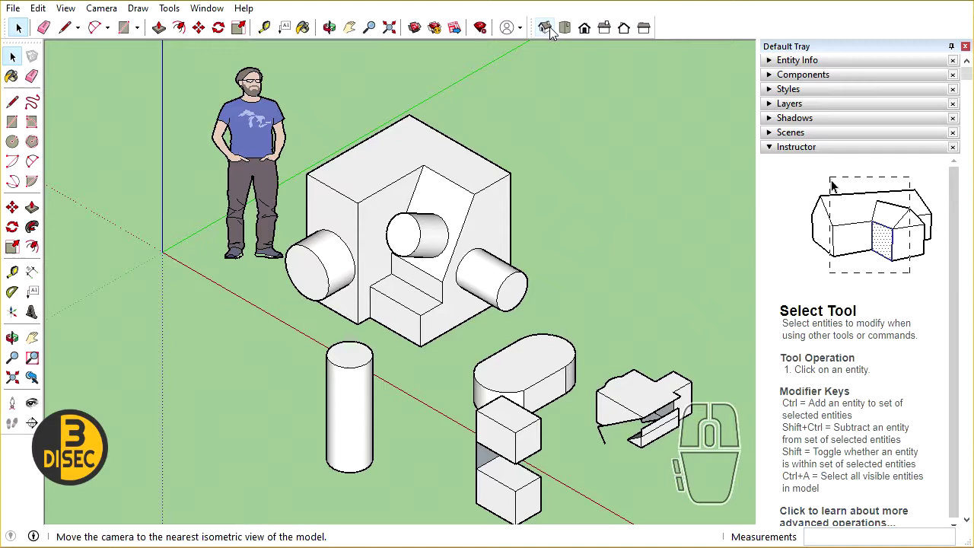
pyautogui.click(831, 180)
pyautogui.click(833, 218)
pyautogui.click(859, 215)
pyautogui.click(902, 261)
pyautogui.moveTo(913, 277); pyautogui.dragTo(634, 332)
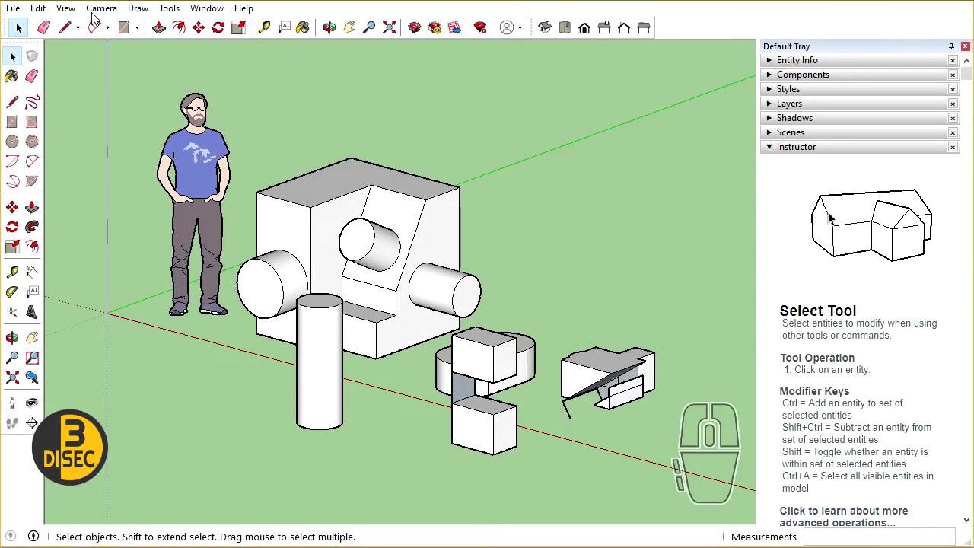
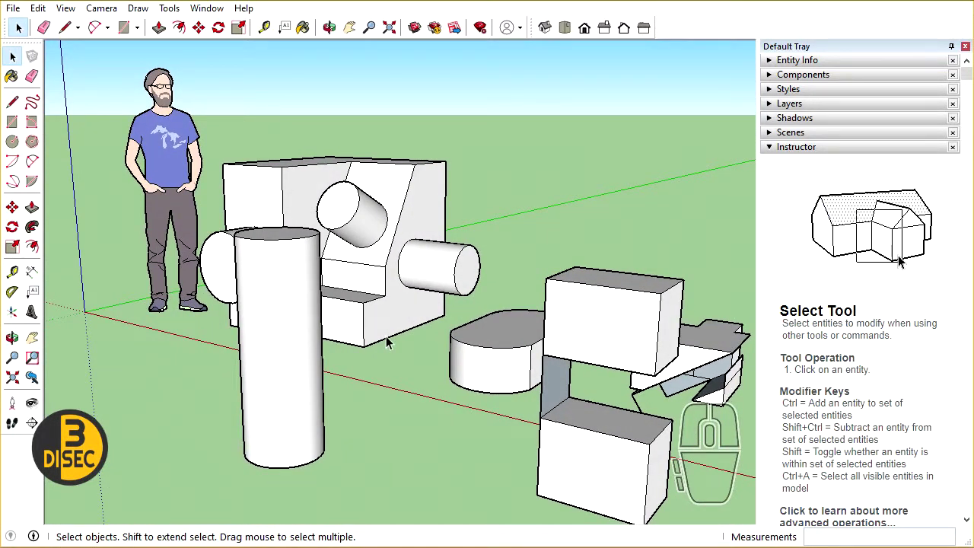
# Zoom and pan around the model, ending on a wider overall view
pyautogui.scroll(-3)
pyautogui.scroll(3)
pyautogui.scroll(3)
pyautogui.moveTo(831, 216); pyautogui.dragTo(410, 317)
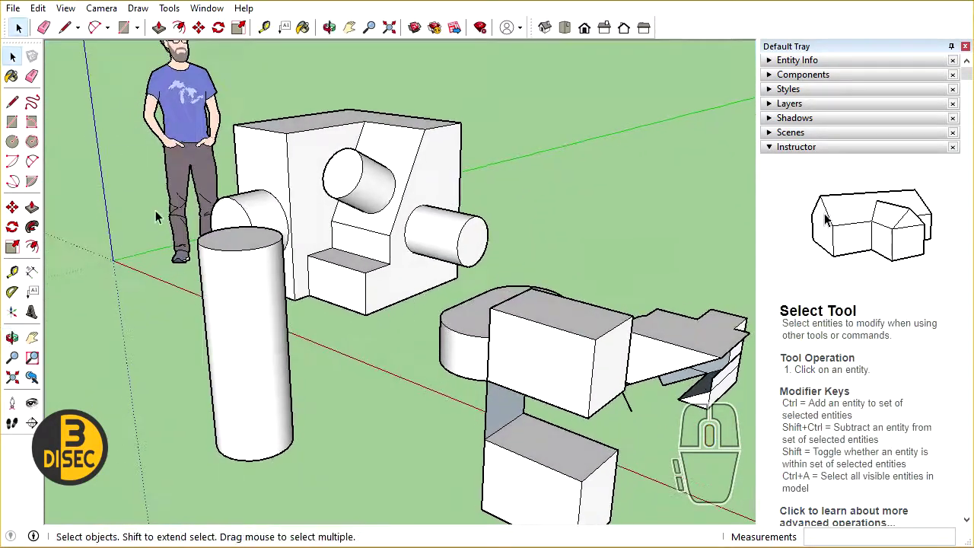
pyautogui.scroll(-3)
pyautogui.scroll(3)
pyautogui.scroll(-3)
pyautogui.scroll(3)
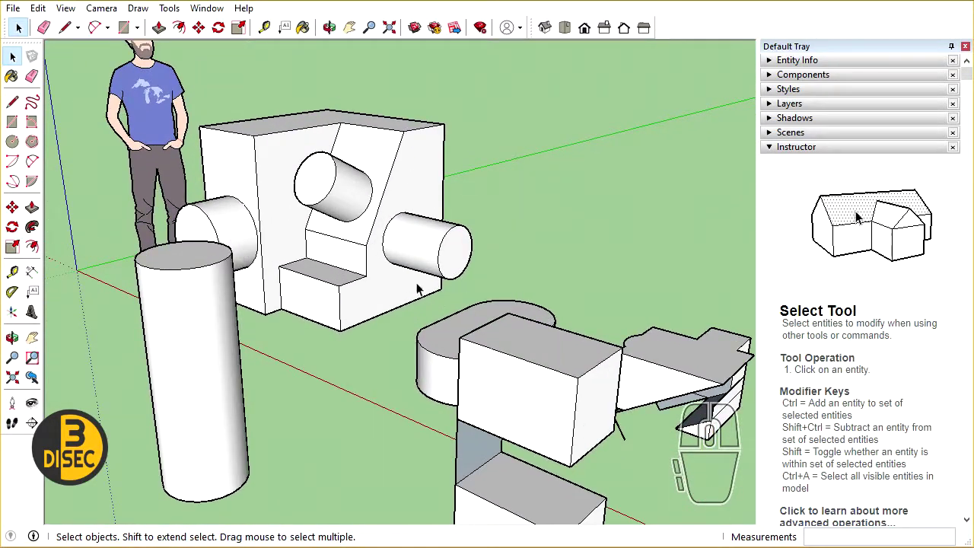
pyautogui.moveTo(862, 216); pyautogui.dragTo(893, 244)
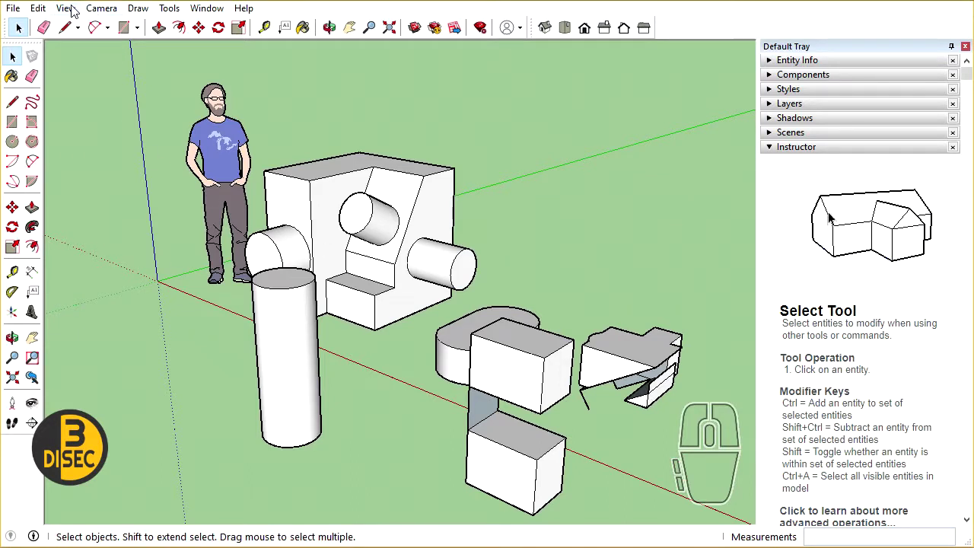
# Save the current perspective view as Scene 1, orbit away, and return to it
pyautogui.click(832, 218)
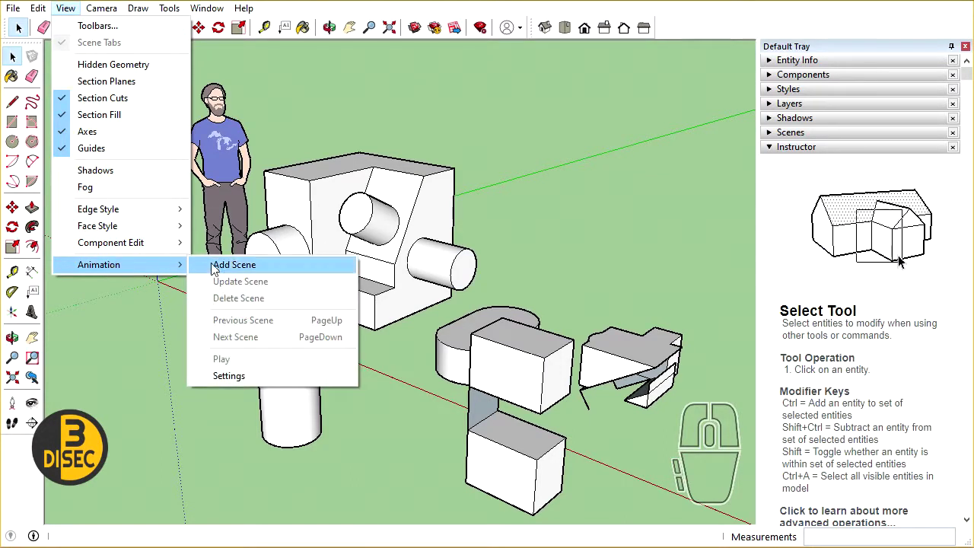
pyautogui.click(914, 280)
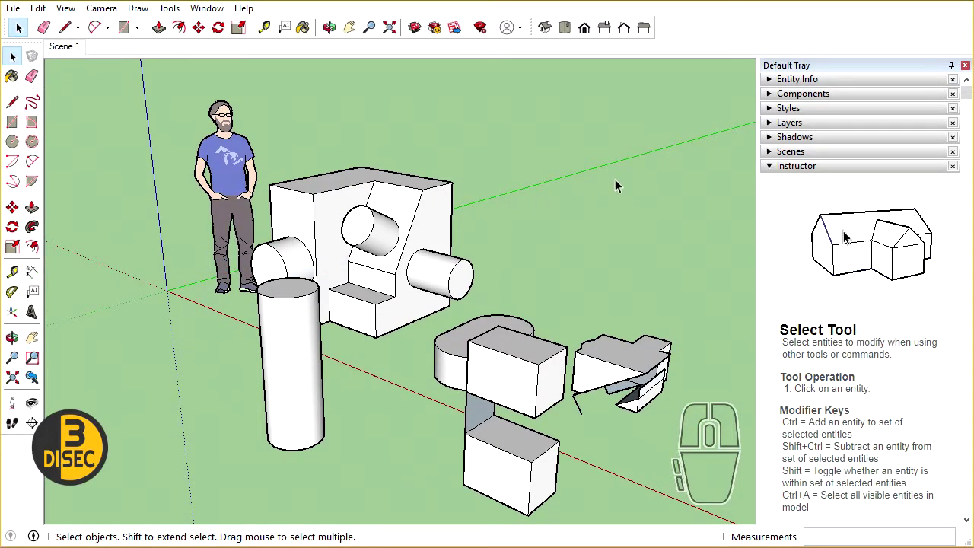
pyautogui.middleClick(860, 236)
pyautogui.scroll(-3)
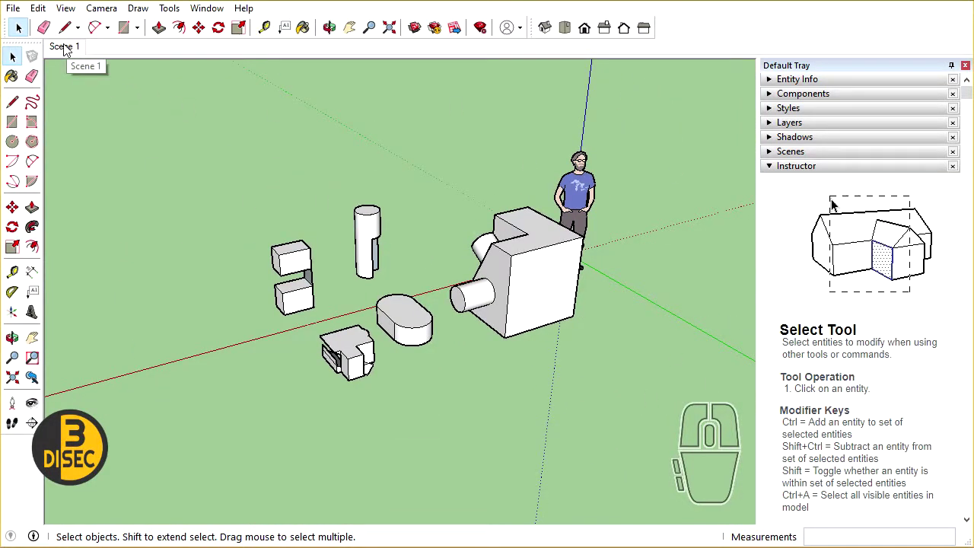
pyautogui.click(832, 199)
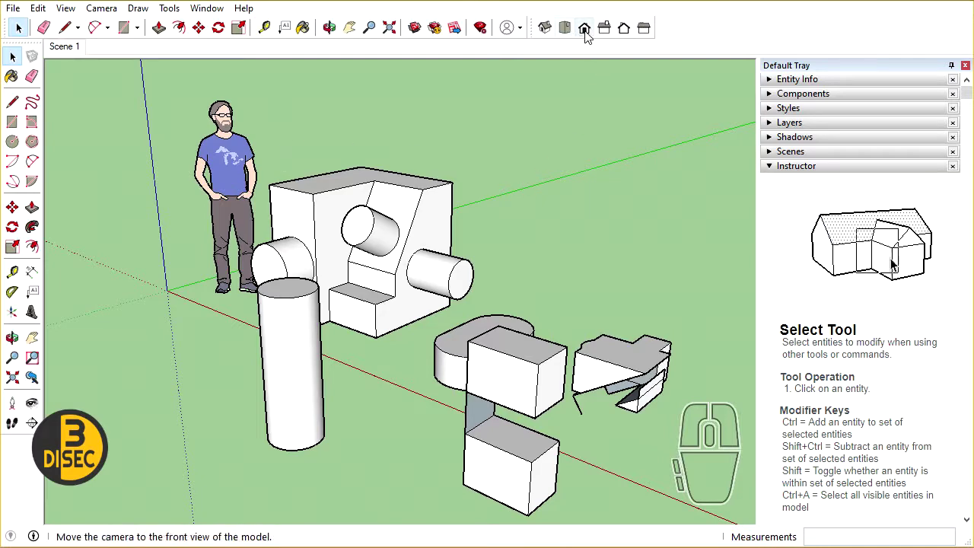
# Set a straight-on front view with Parallel Projection and reframe the model
pyautogui.click(906, 288)
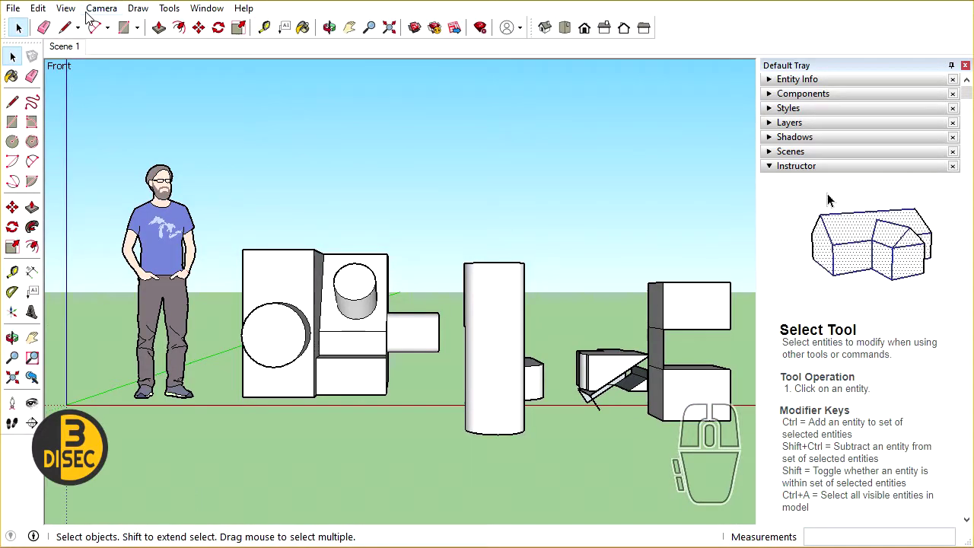
pyautogui.click(834, 197)
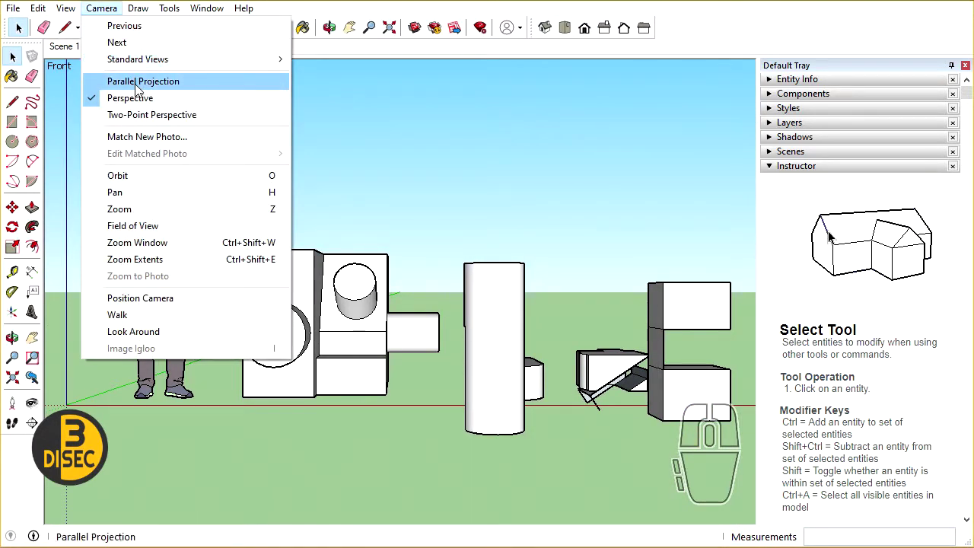
pyautogui.click(846, 235)
pyautogui.middleClick(862, 234)
pyautogui.middleClick(902, 278)
pyautogui.middleClick(420, 261)
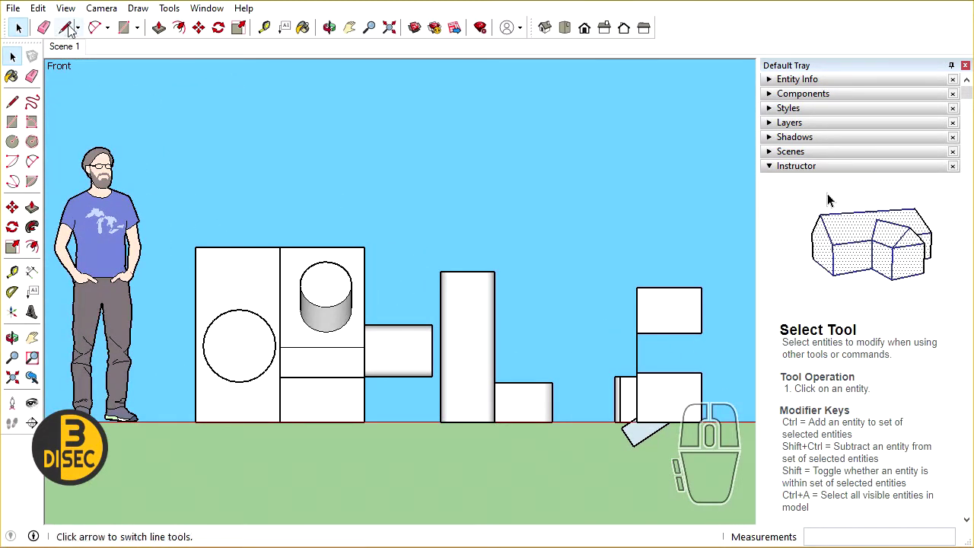
# Save the flat front view as Scene 2 and test switching between Scene 1 and Scene 2
pyautogui.click(830, 236)
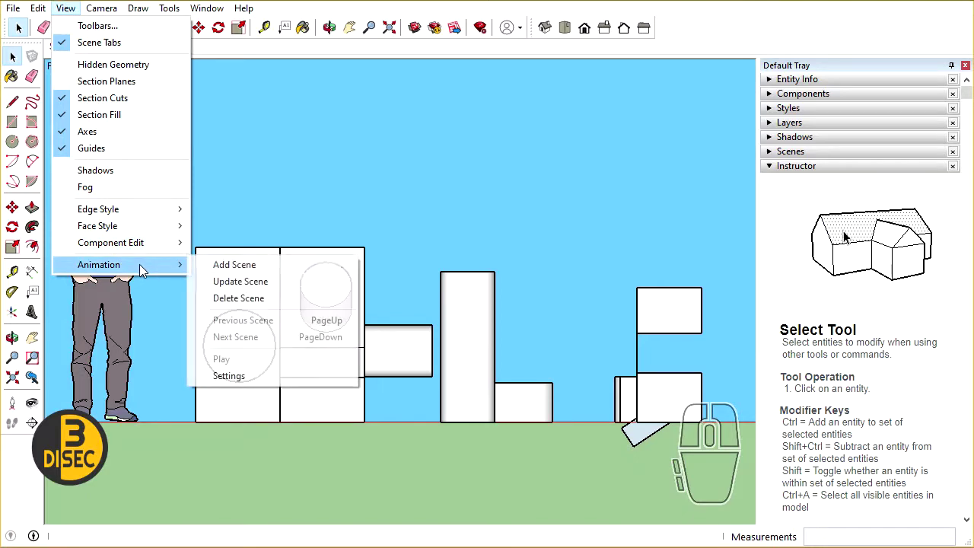
pyautogui.click(897, 261)
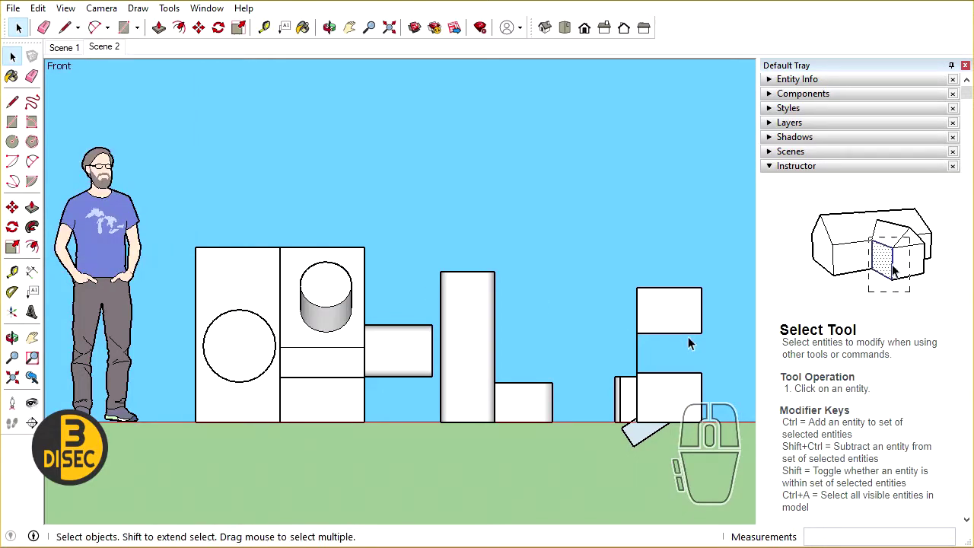
pyautogui.click(832, 199)
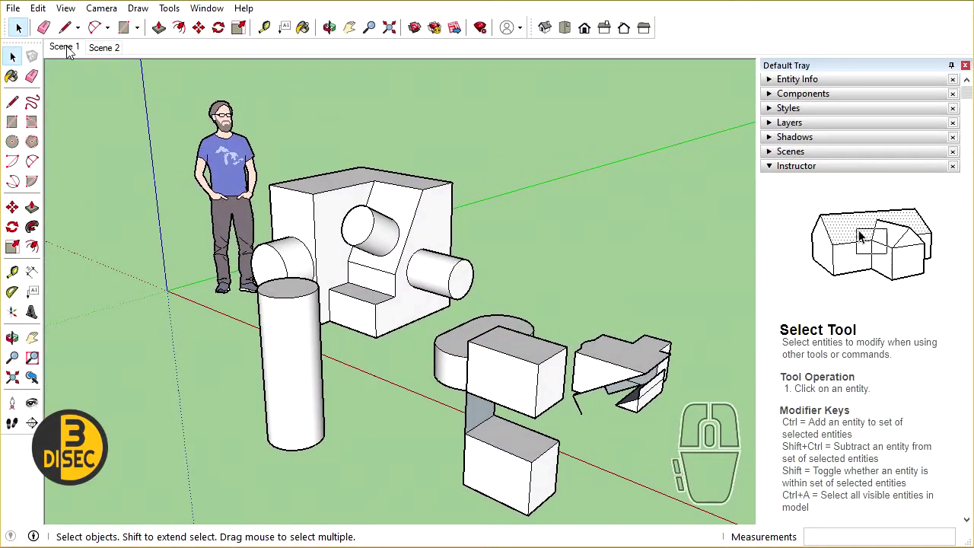
pyautogui.click(834, 197)
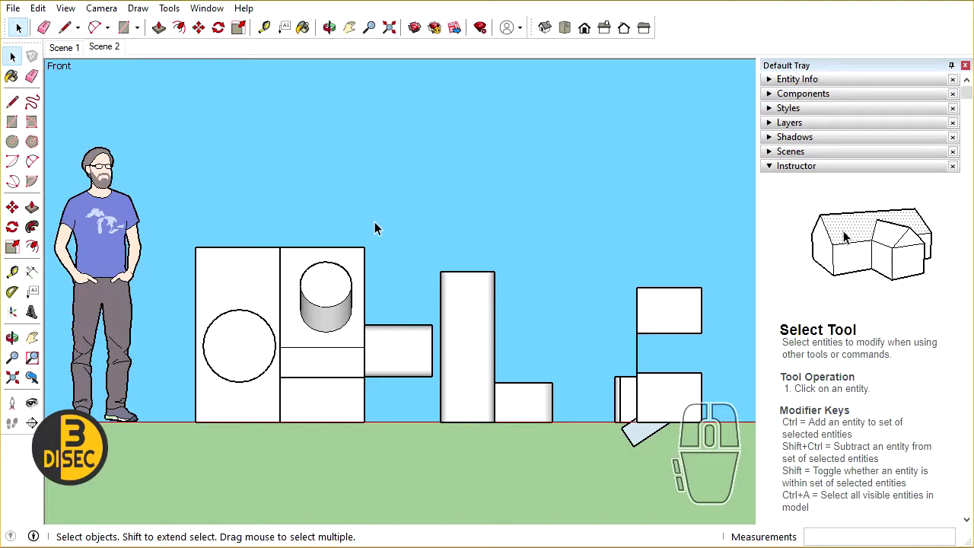
# Orbit out of Scene 2 and set the standard Back view of the model
pyautogui.moveTo(860, 236); pyautogui.dragTo(326, 306)
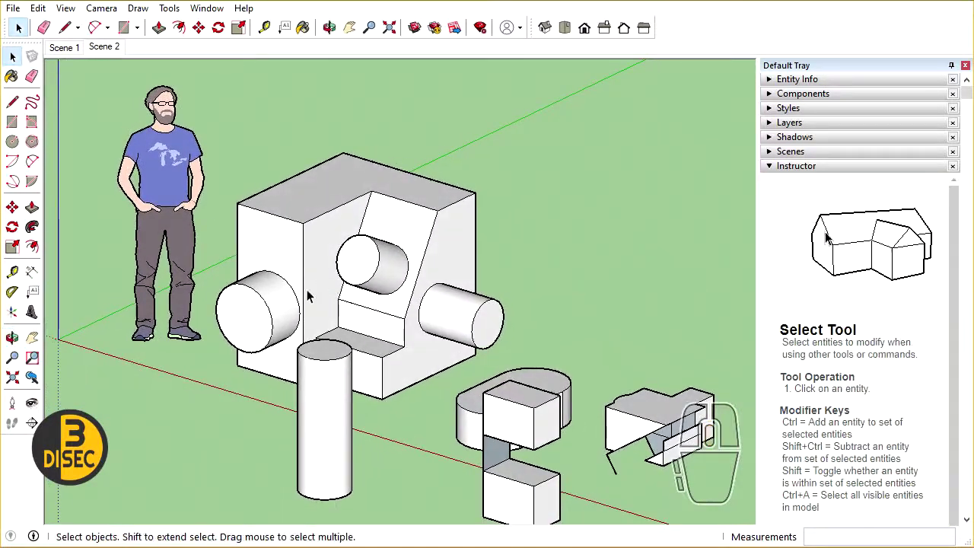
pyautogui.middleClick(565, 340)
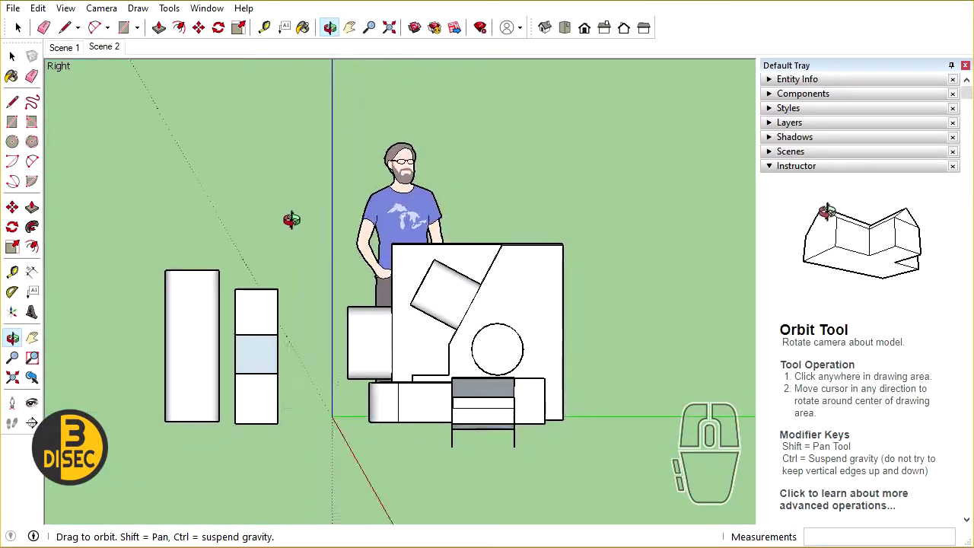
pyautogui.click(832, 236)
pyautogui.click(848, 237)
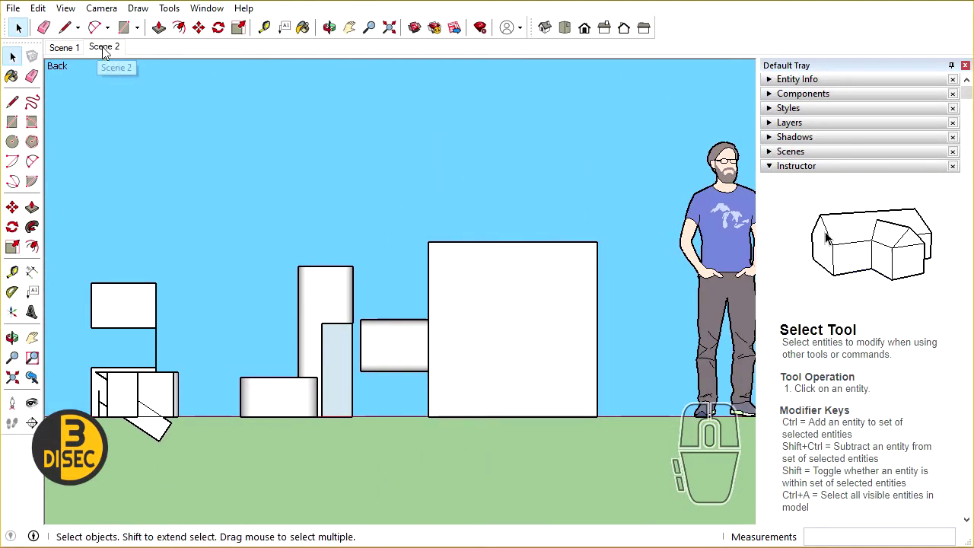
# Orbit out of the flat back view into a 3D perspective of all the shapes
pyautogui.moveTo(859, 236); pyautogui.dragTo(108, 53)
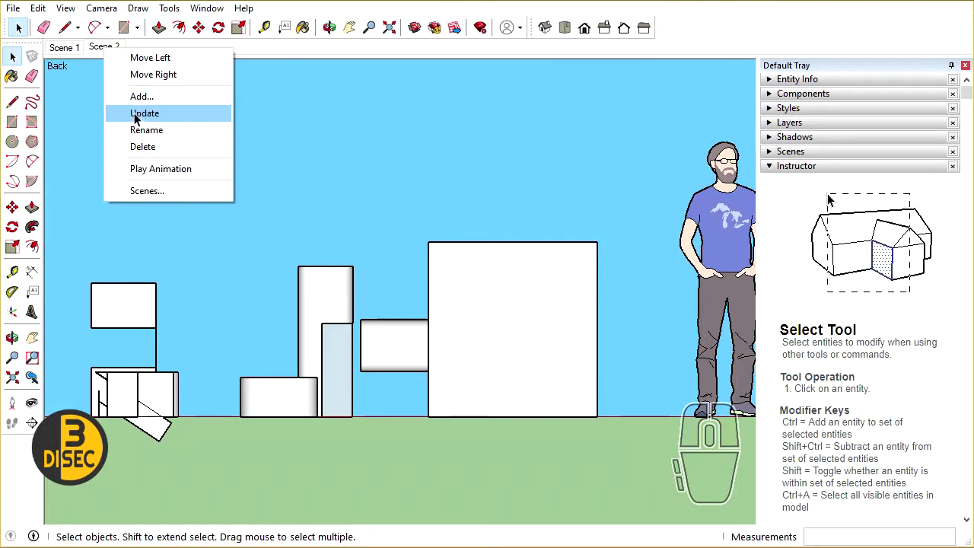
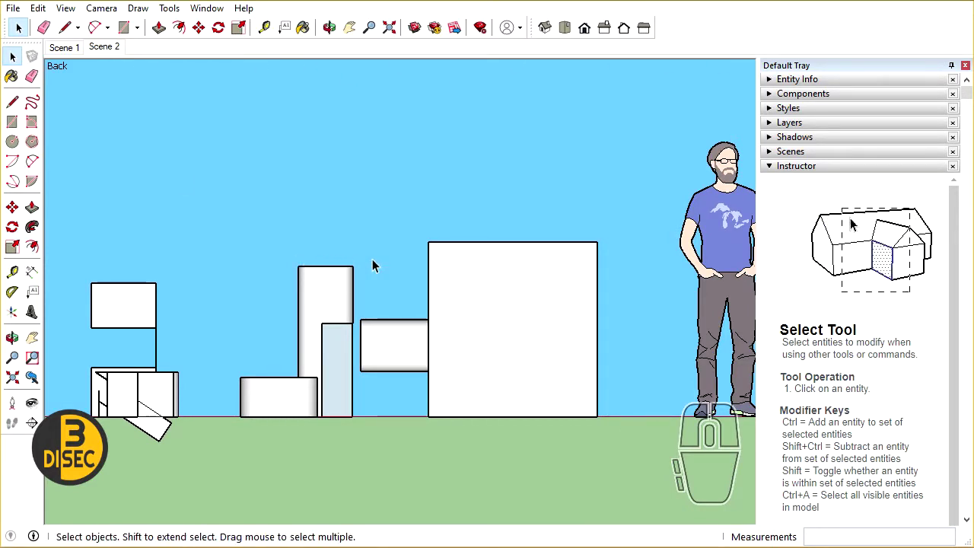
pyautogui.middleClick(401, 275)
pyautogui.middleClick(309, 243)
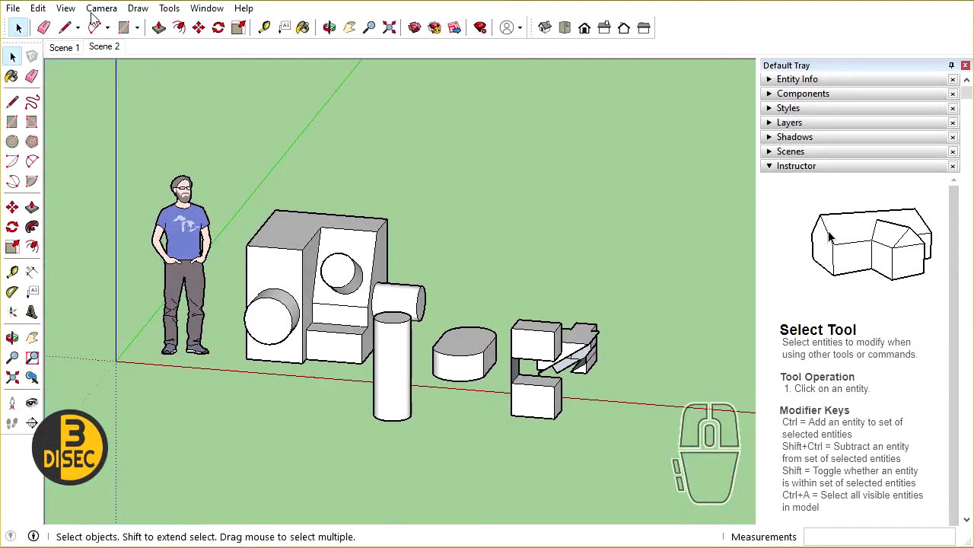
pyautogui.click(847, 235)
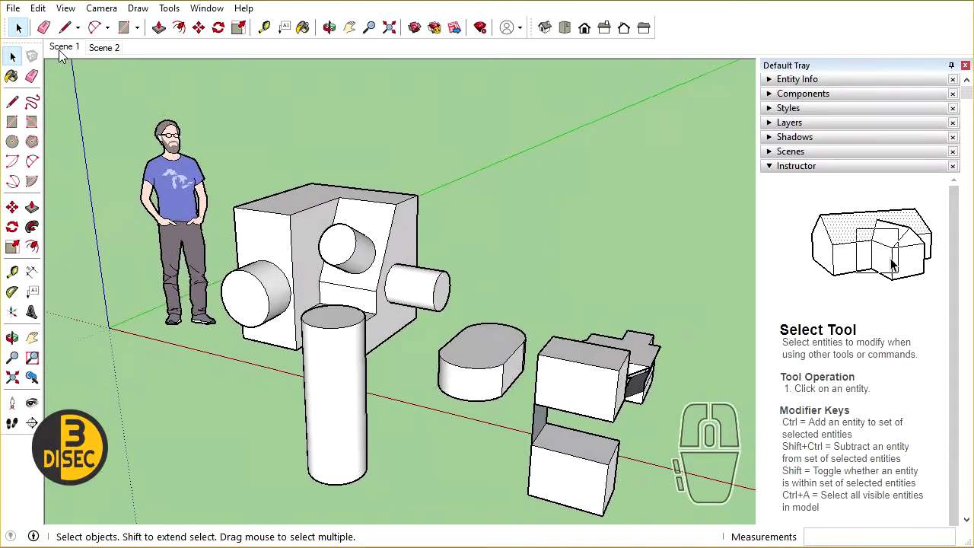
pyautogui.middleClick(441, 363)
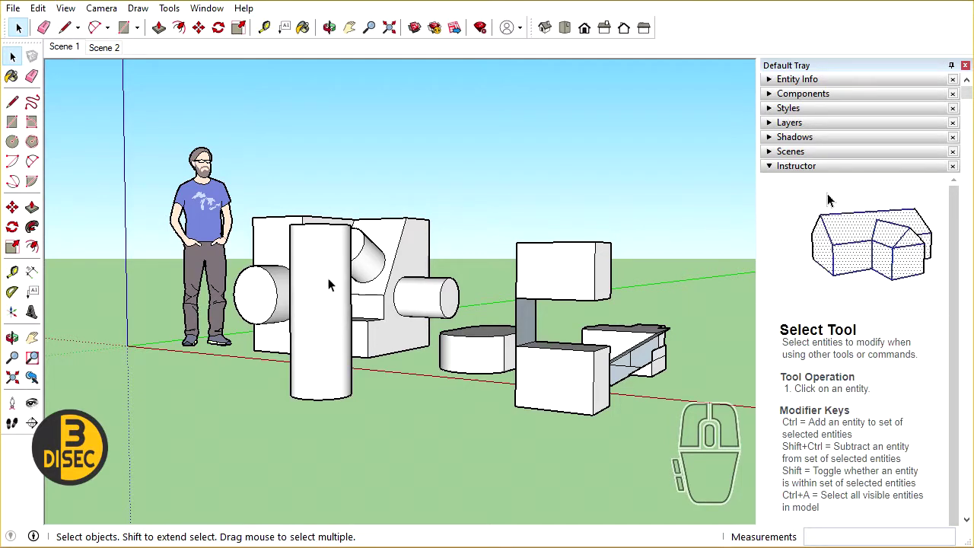
pyautogui.middleClick(411, 262)
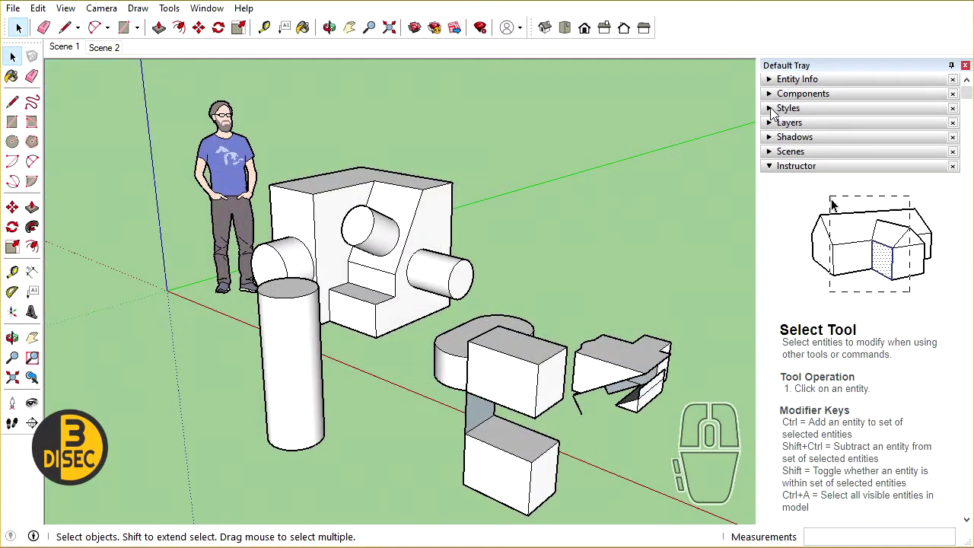
# Try the Architectural Design and Construction Documentation styles from the Styles panel
pyautogui.click(830, 198)
pyautogui.middleClick(455, 295)
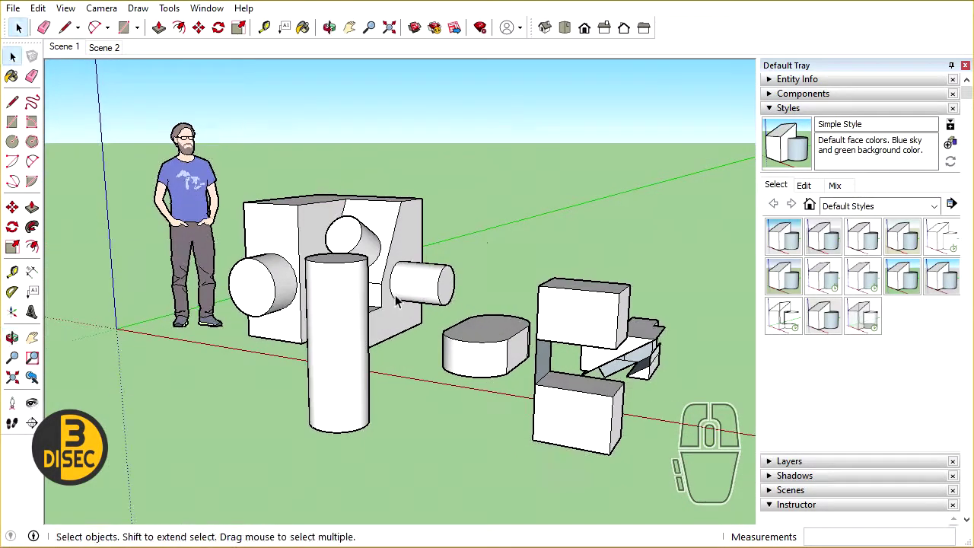
pyautogui.middleClick(413, 313)
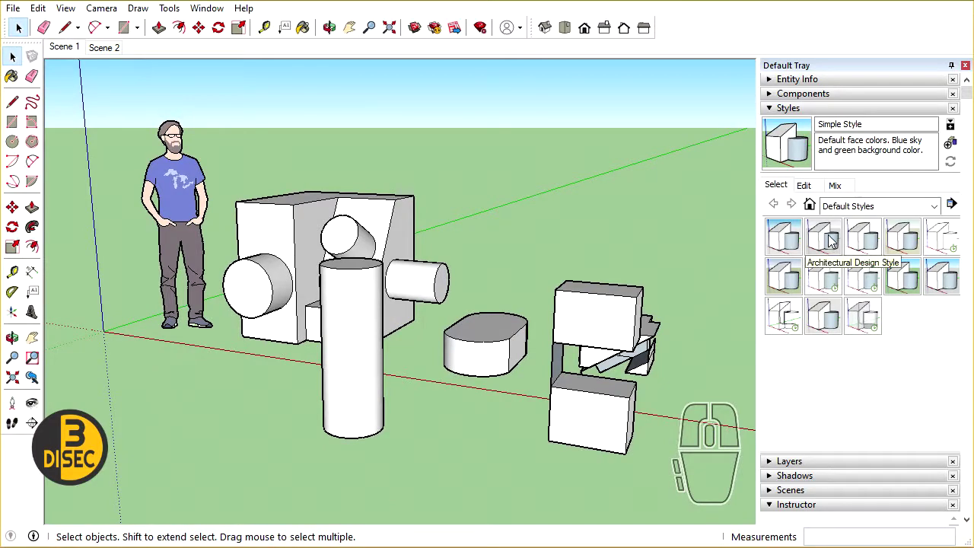
pyautogui.click(20, 29)
pyautogui.moveTo(20, 29); pyautogui.dragTo(188, 201)
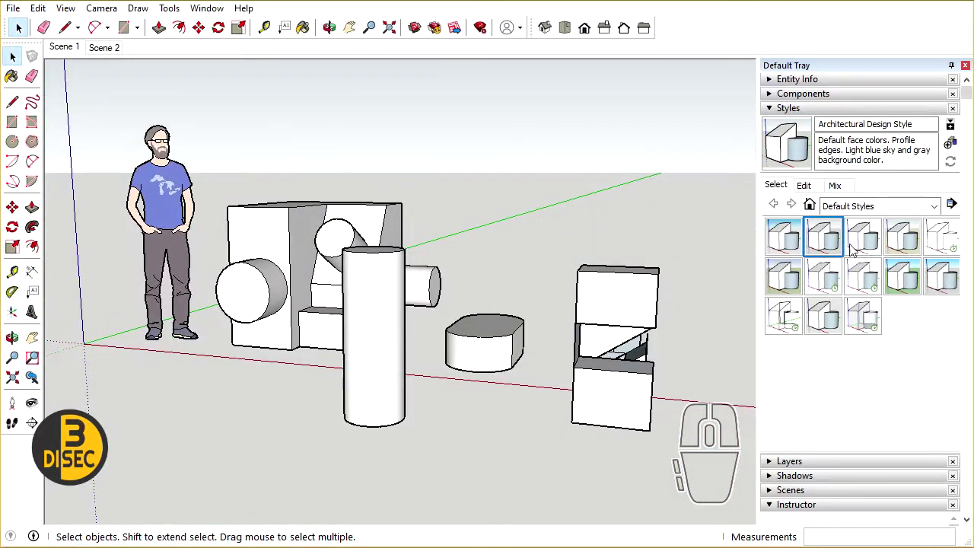
pyautogui.click(871, 240)
pyautogui.middleClick(406, 301)
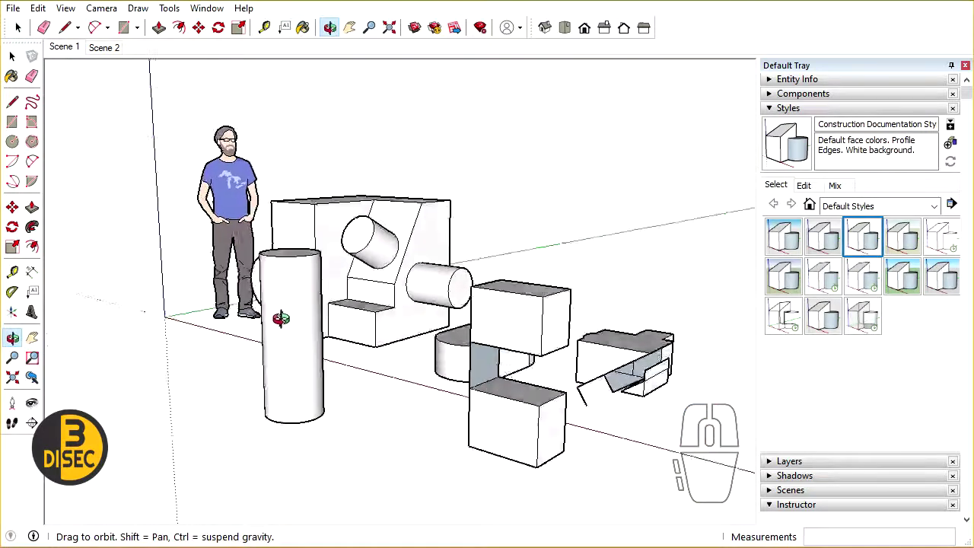
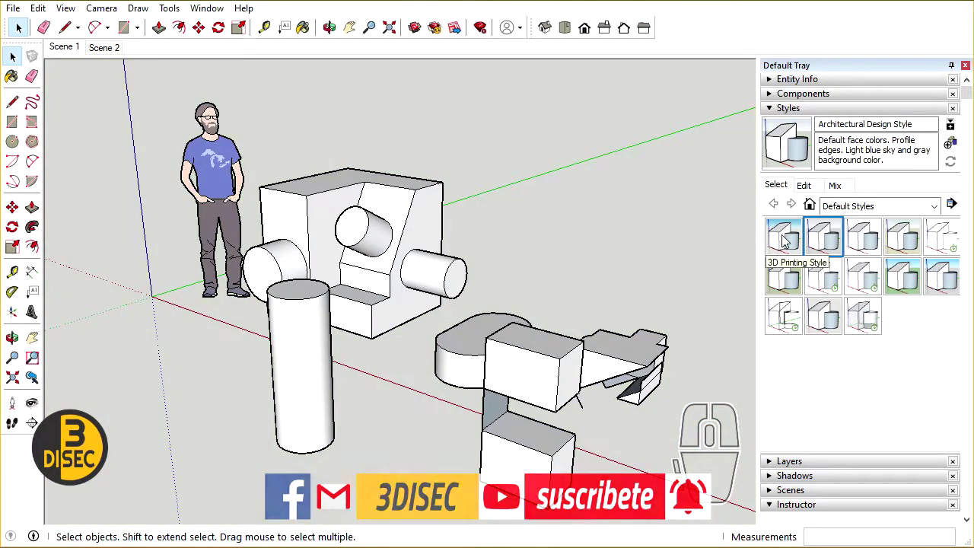
# Try the 3D Printing and Simple styles, then settle on Architectural Design Style
pyautogui.click(20, 29)
pyautogui.middleClick(359, 269)
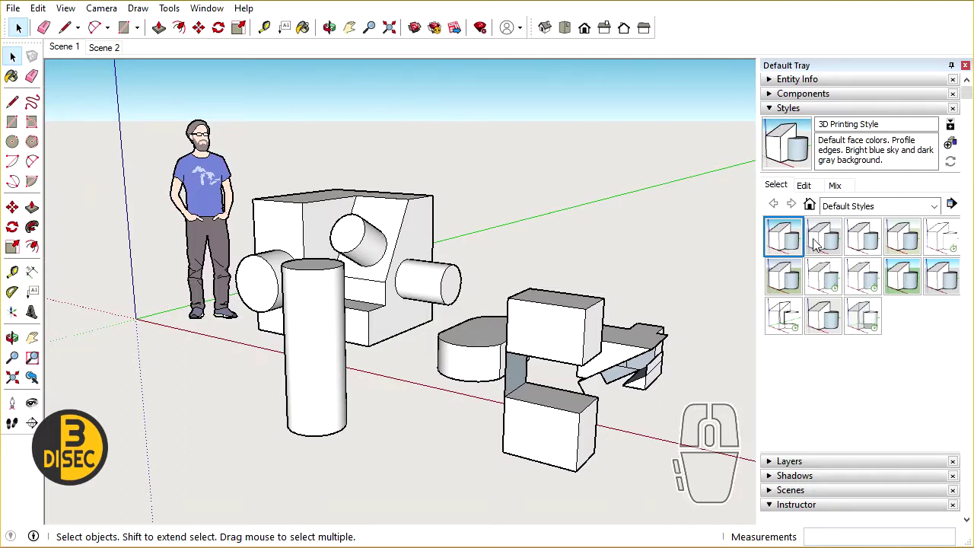
pyautogui.click(904, 275)
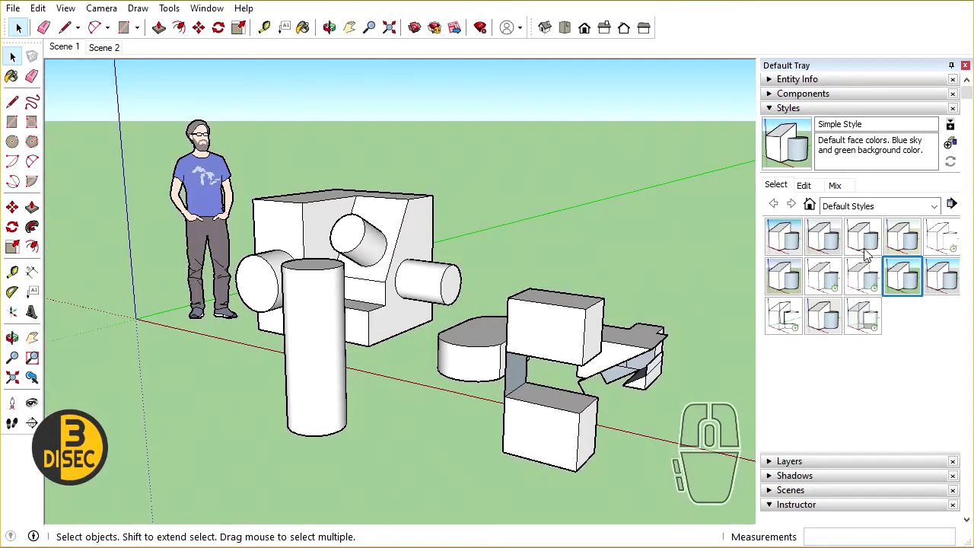
pyautogui.click(20, 29)
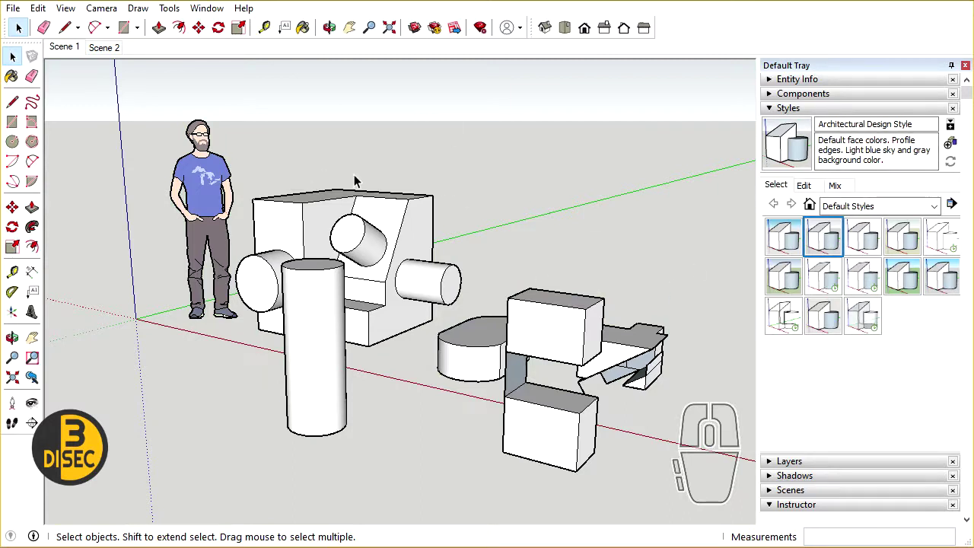
pyautogui.moveTo(371, 204); pyautogui.dragTo(329, 253)
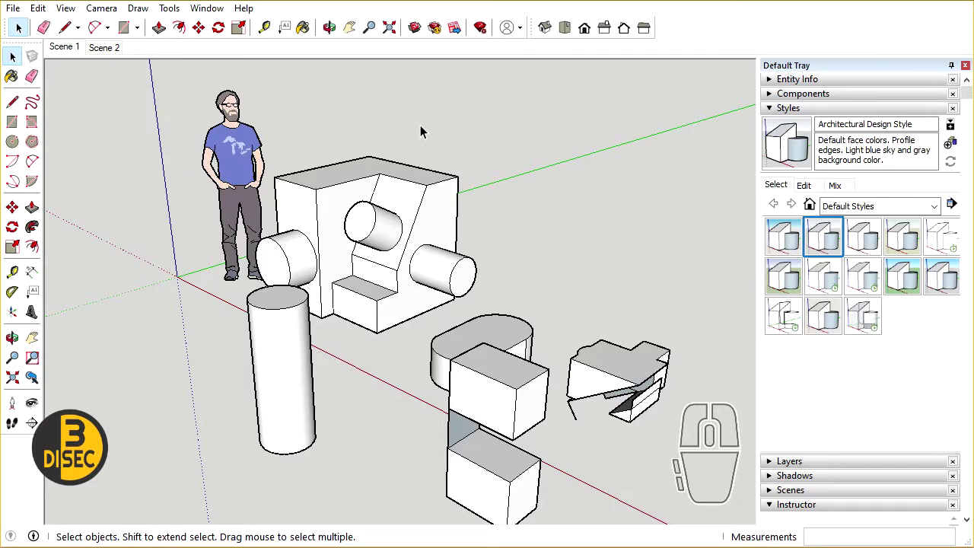
# Start the Paint Bucket (B) and bring the materials library up in the tray beside the large block
pyautogui.press('b')
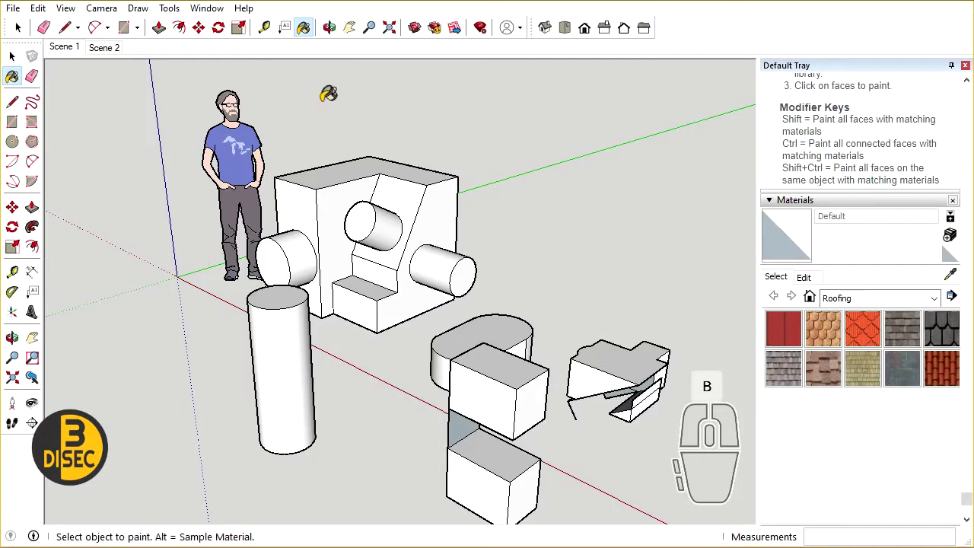
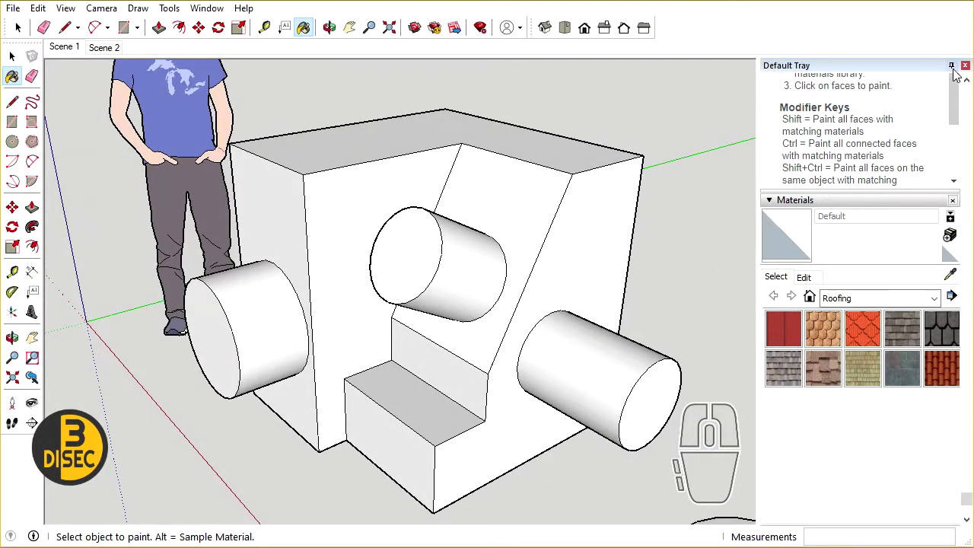
pyautogui.moveTo(957, 98); pyautogui.dragTo(964, 170)
pyautogui.scroll(3)
pyautogui.middleClick(969, 148)
pyautogui.click(775, 117)
pyautogui.click(774, 174)
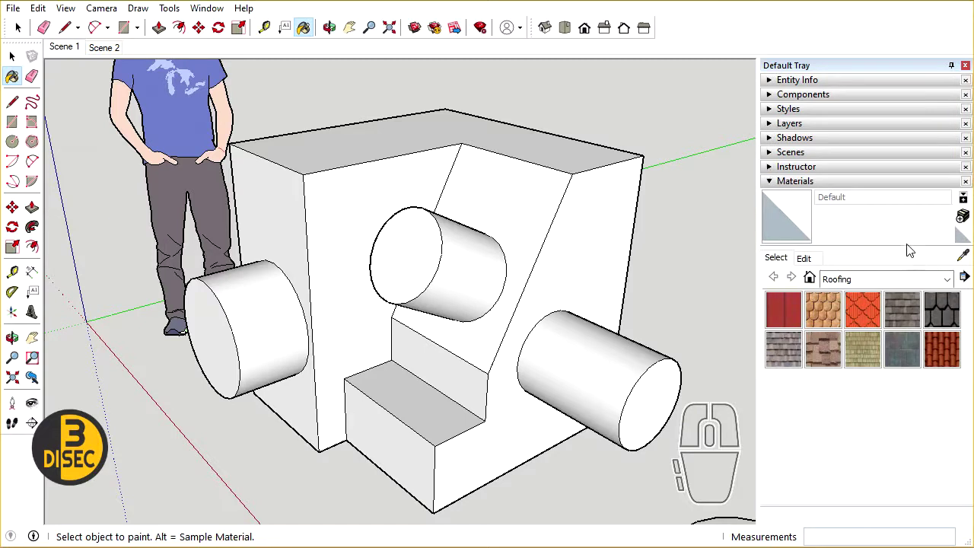
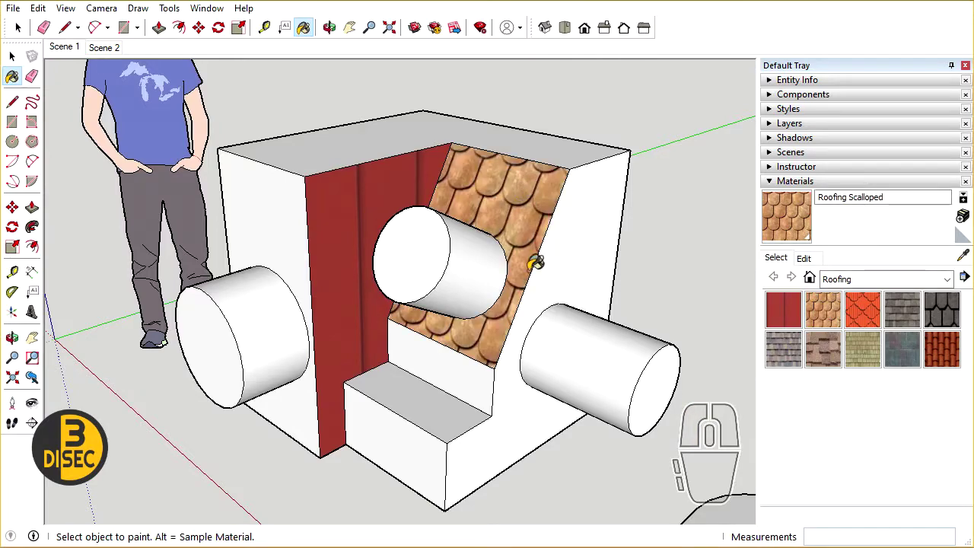
pyautogui.middleClick(19, 29)
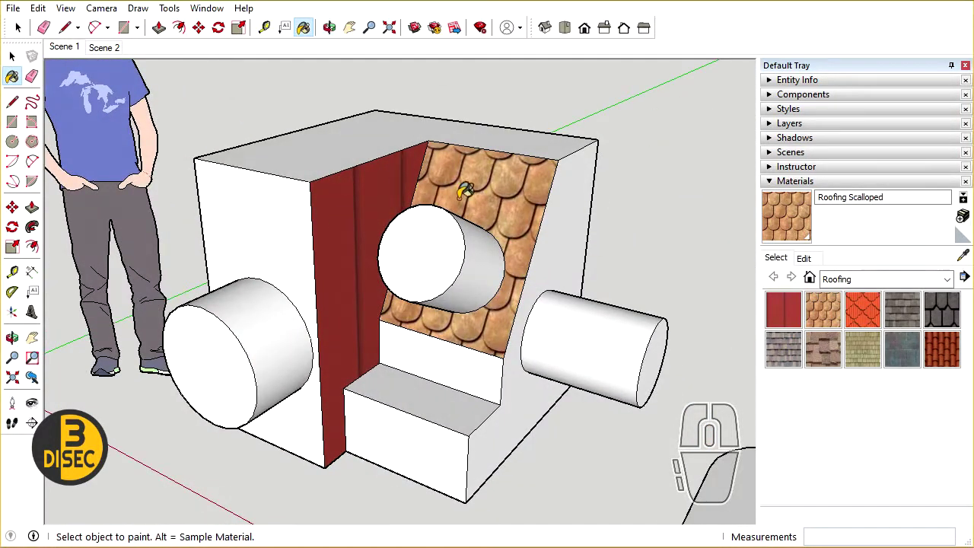
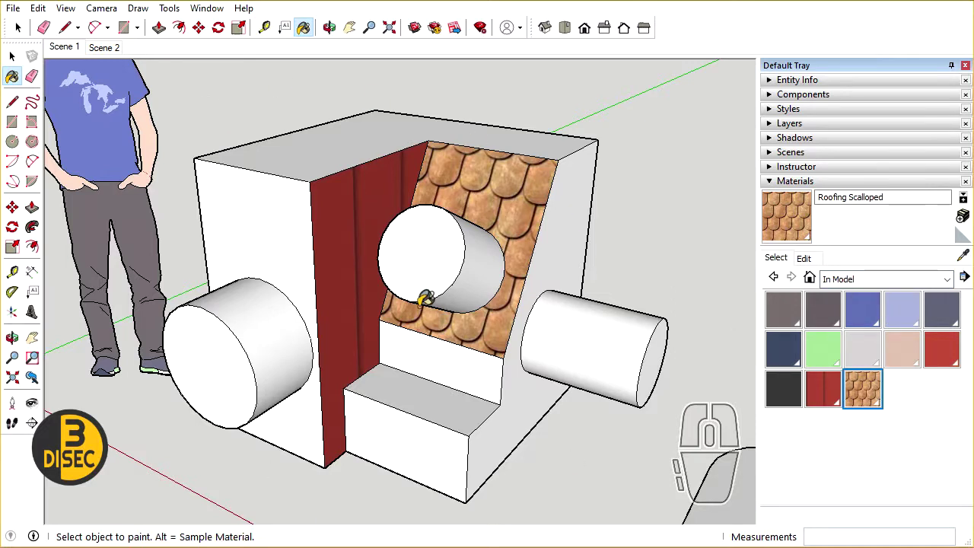
pyautogui.scroll(-3)
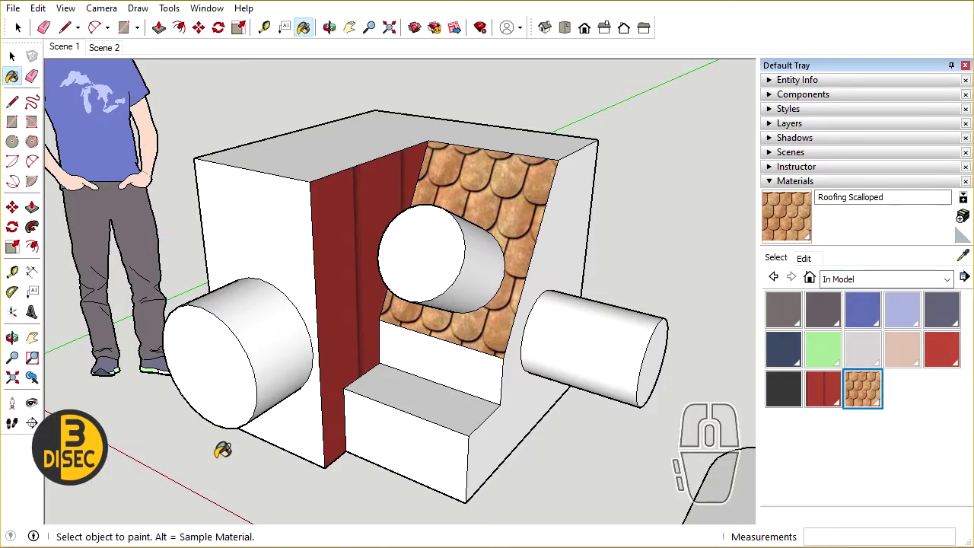
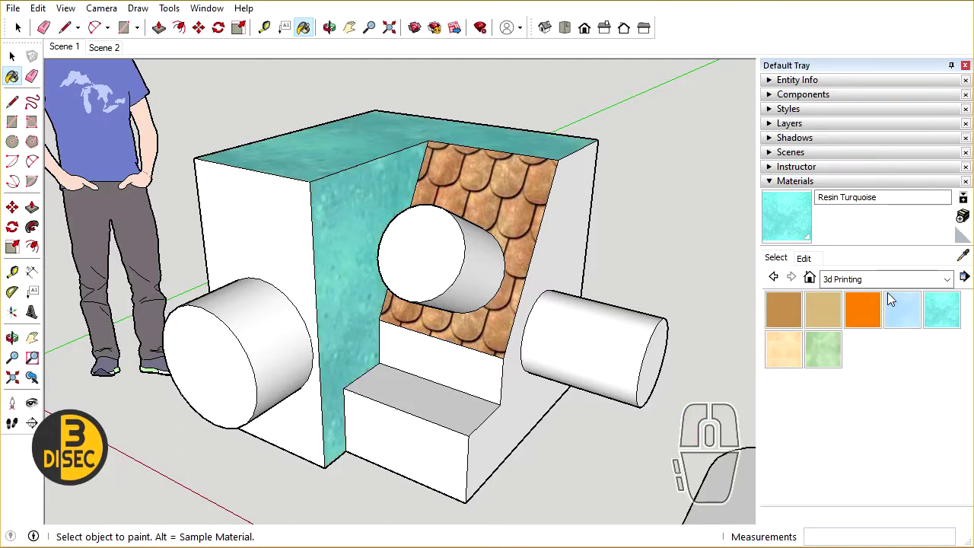
# Browse the material collections list down toward Glass and Mirrors
pyautogui.click(873, 287)
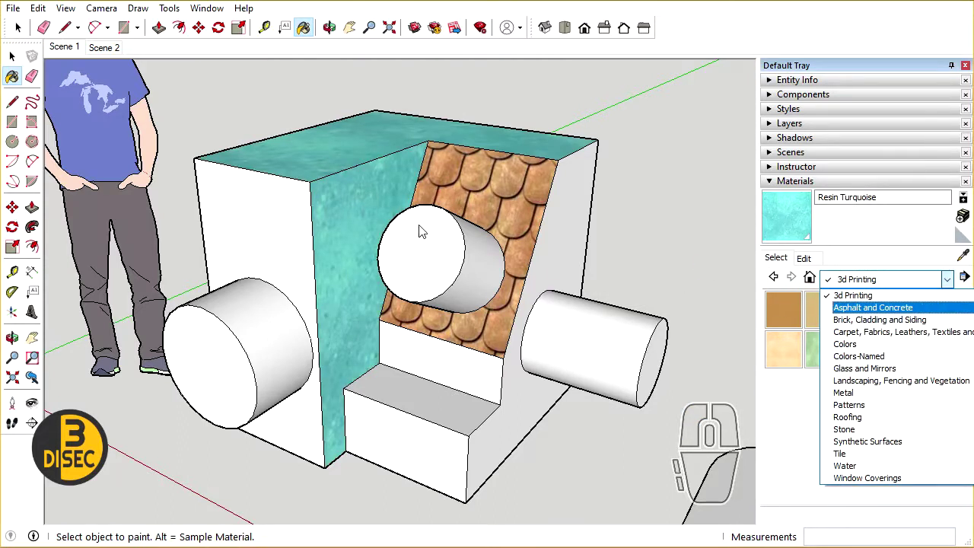
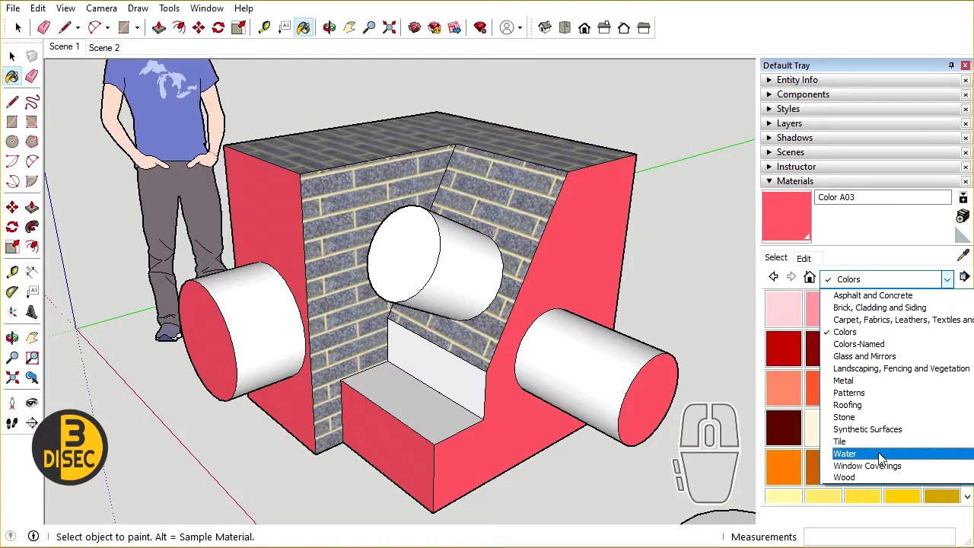
pyautogui.scroll(-3)
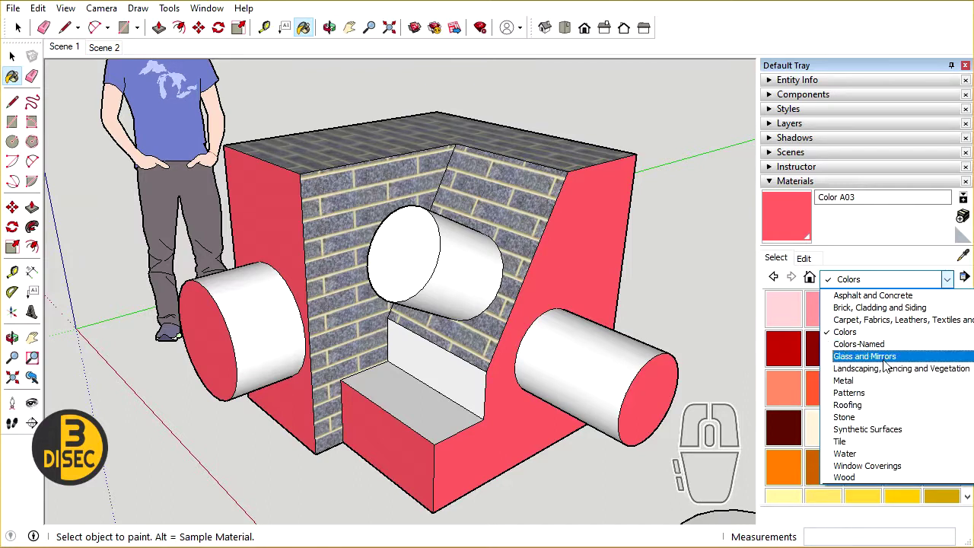
pyautogui.scroll(-3)
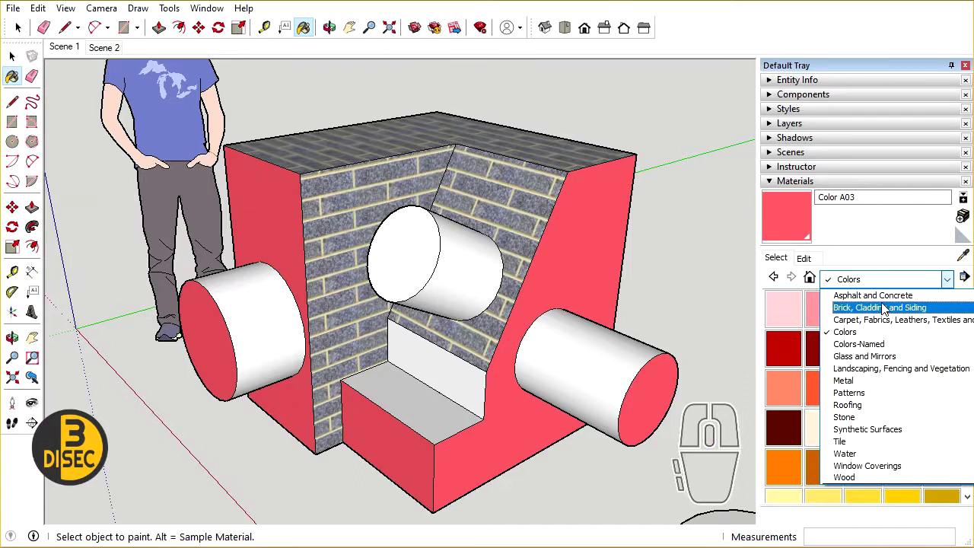
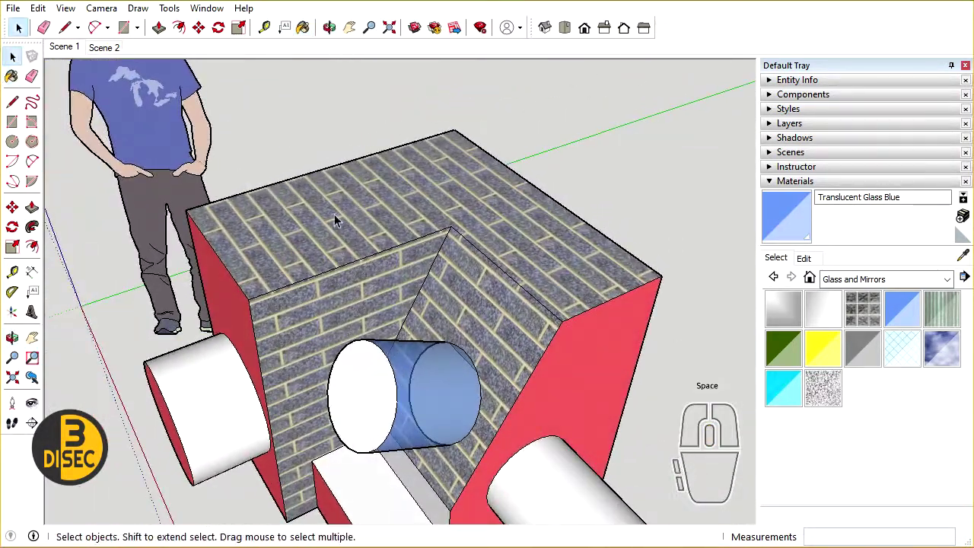
# Select the box's brick top face and start Texture > Position on it
pyautogui.press('space')
pyautogui.middleClick(359, 233)
pyautogui.click(356, 218)
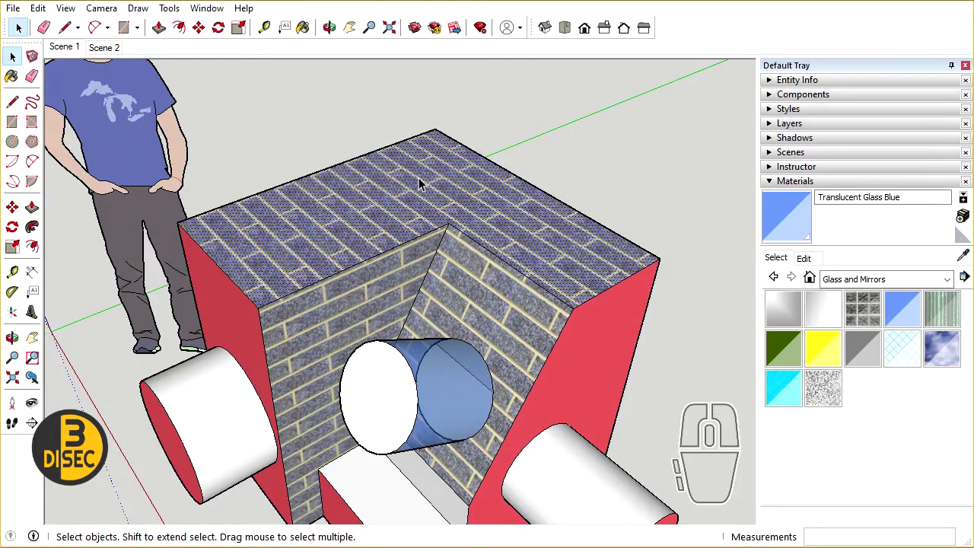
pyautogui.moveTo(423, 182); pyautogui.dragTo(494, 325)
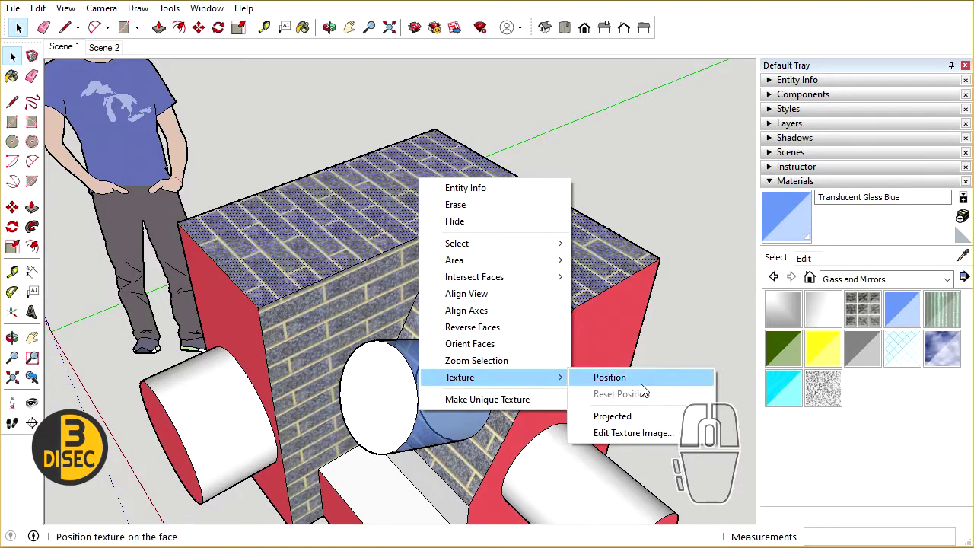
pyautogui.click(649, 388)
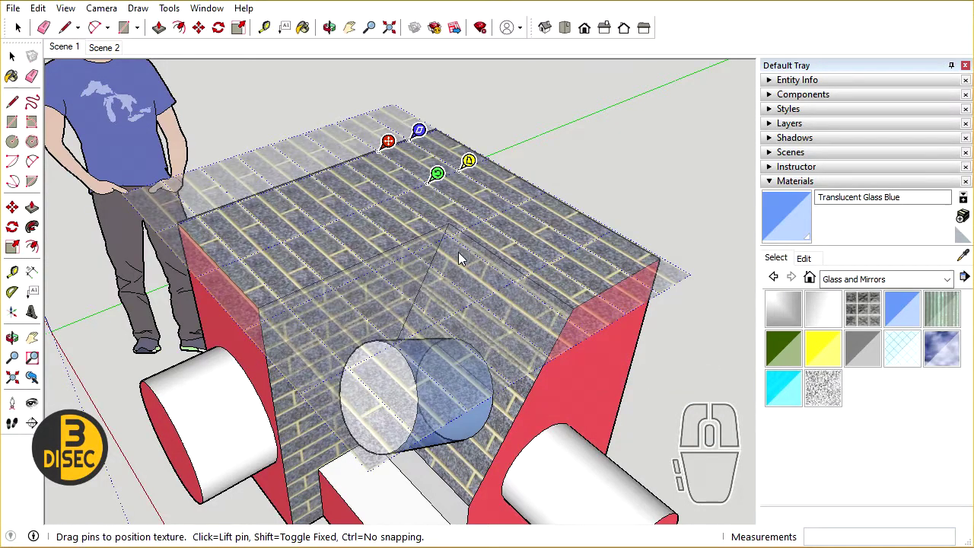
pyautogui.middleClick(19, 28)
pyautogui.scroll(3)
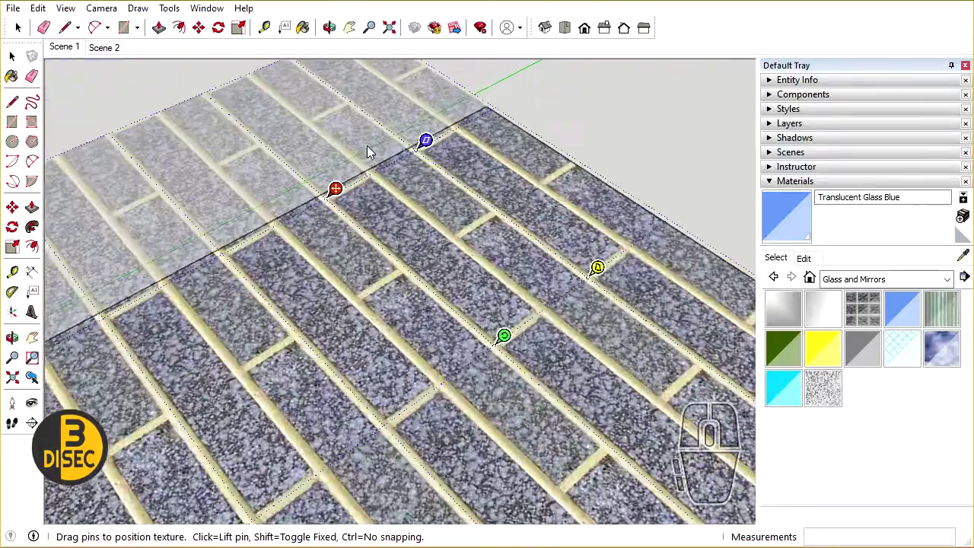
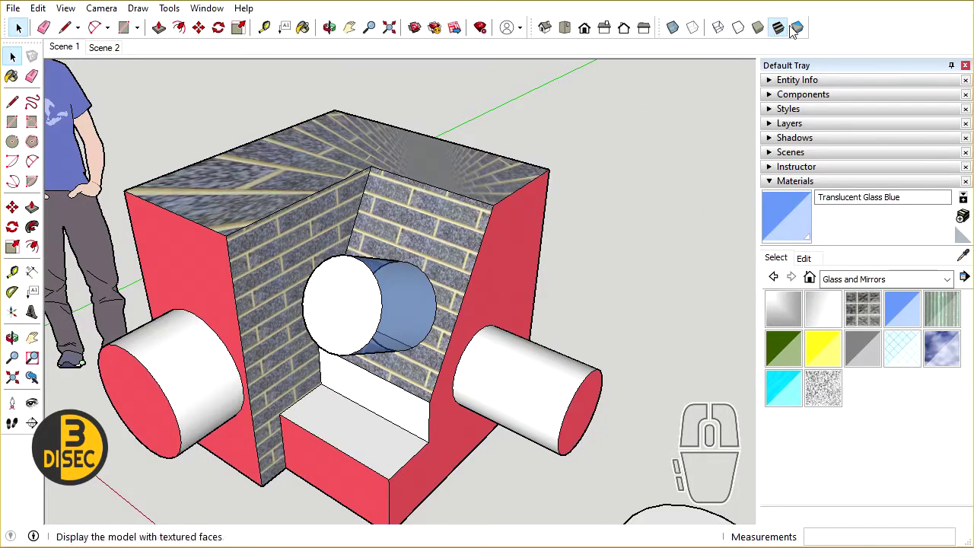
pyautogui.scroll(-3)
pyautogui.scroll(3)
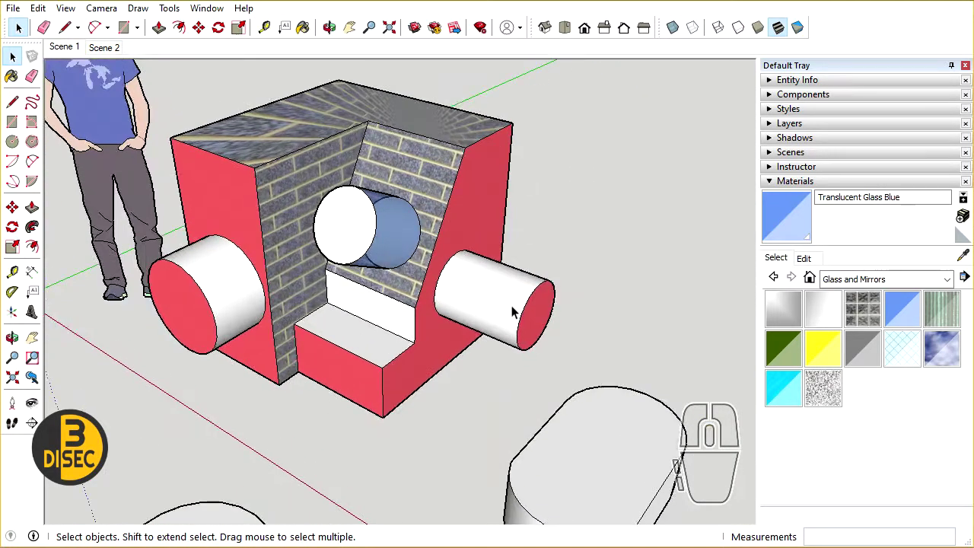
pyautogui.scroll(3)
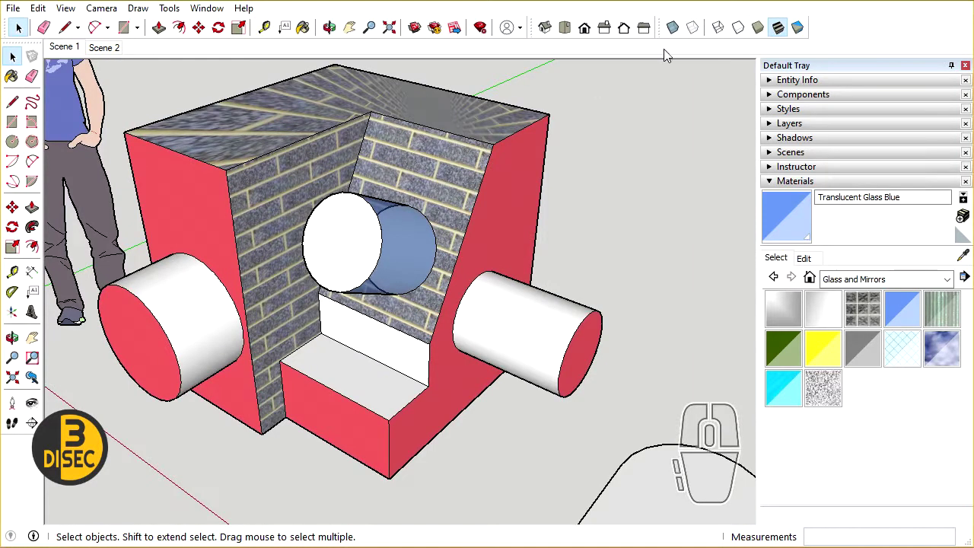
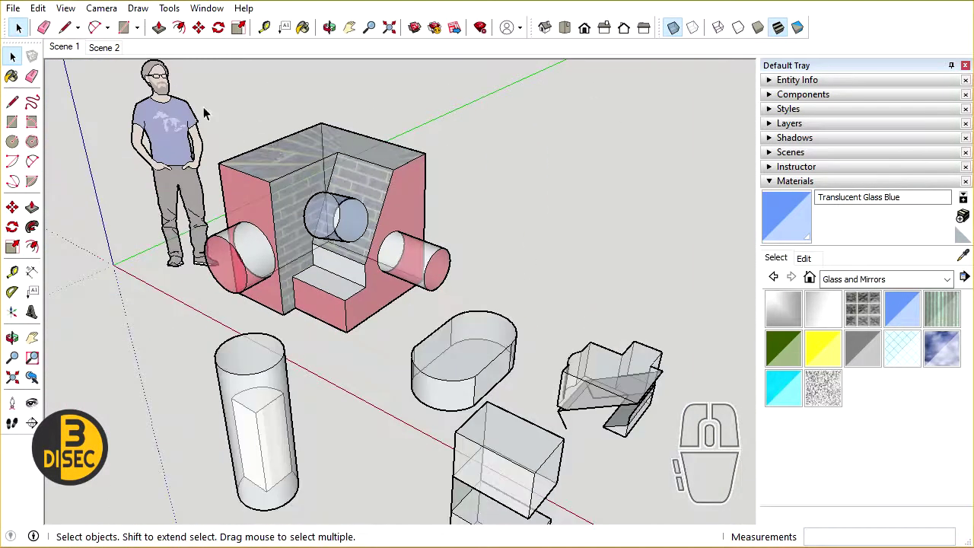
pyautogui.middleClick(511, 341)
pyautogui.scroll(3)
pyautogui.moveTo(396, 237); pyautogui.dragTo(395, 246)
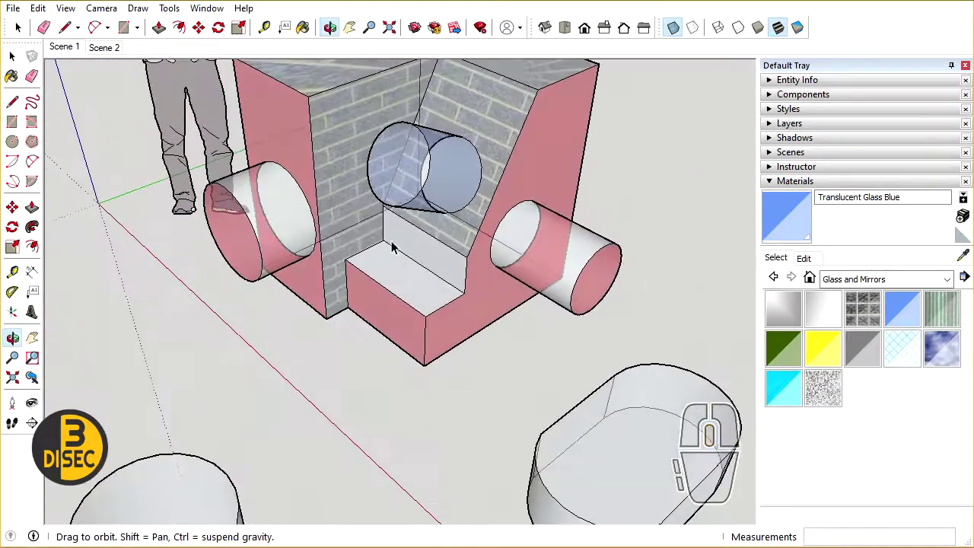
pyautogui.click(702, 31)
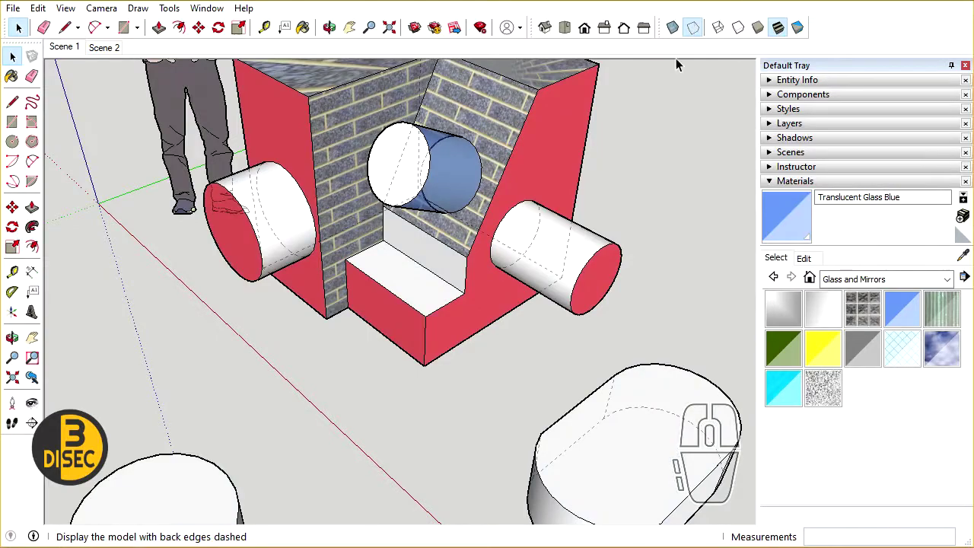
pyautogui.scroll(-3)
pyautogui.scroll(-3)
pyautogui.moveTo(142, 362); pyautogui.dragTo(258, 320)
pyautogui.middleClick(304, 323)
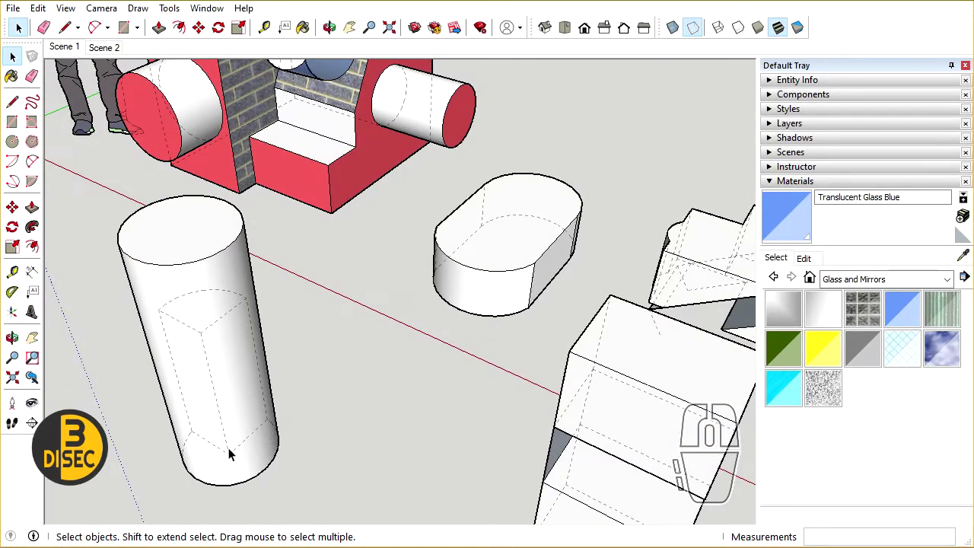
pyautogui.middleClick(283, 387)
pyautogui.middleClick(421, 132)
pyautogui.middleClick(427, 191)
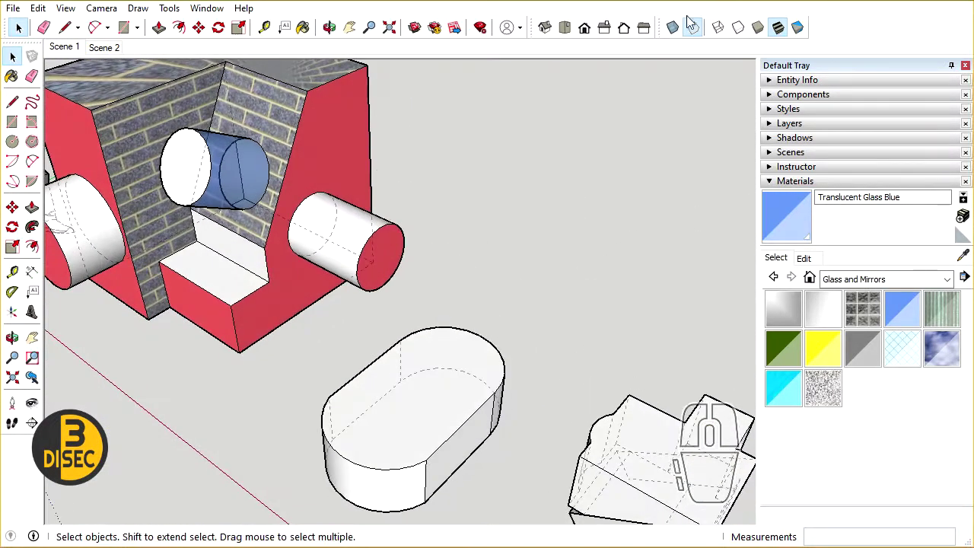
pyautogui.click(699, 30)
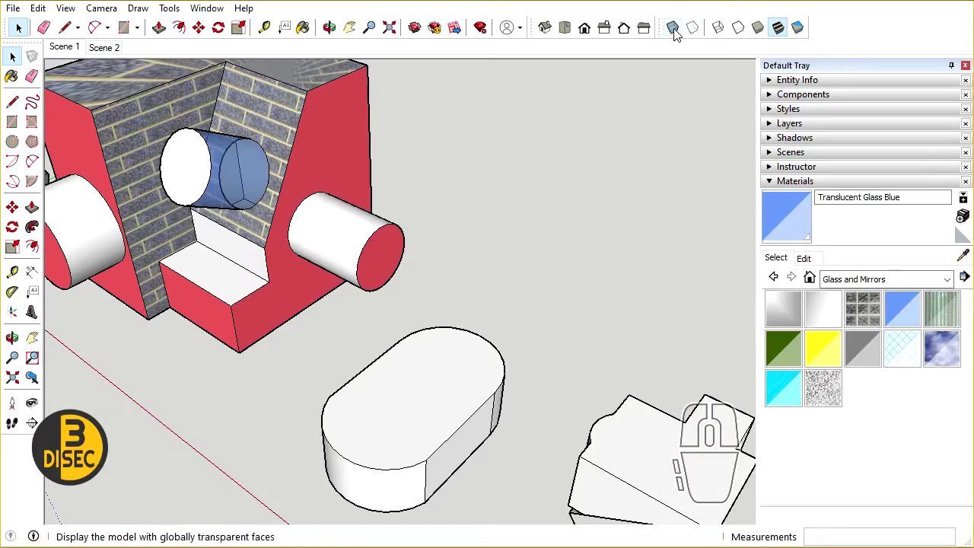
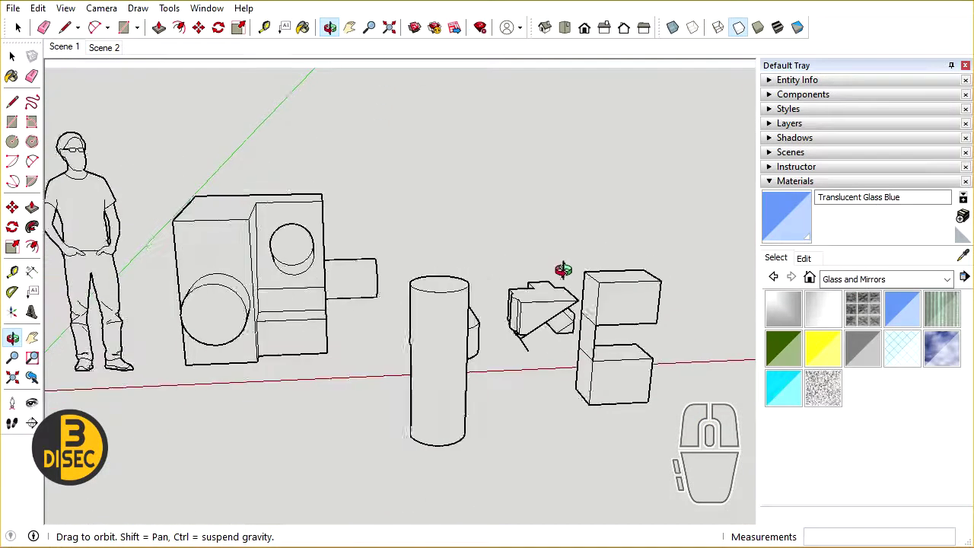
pyautogui.middleClick(612, 308)
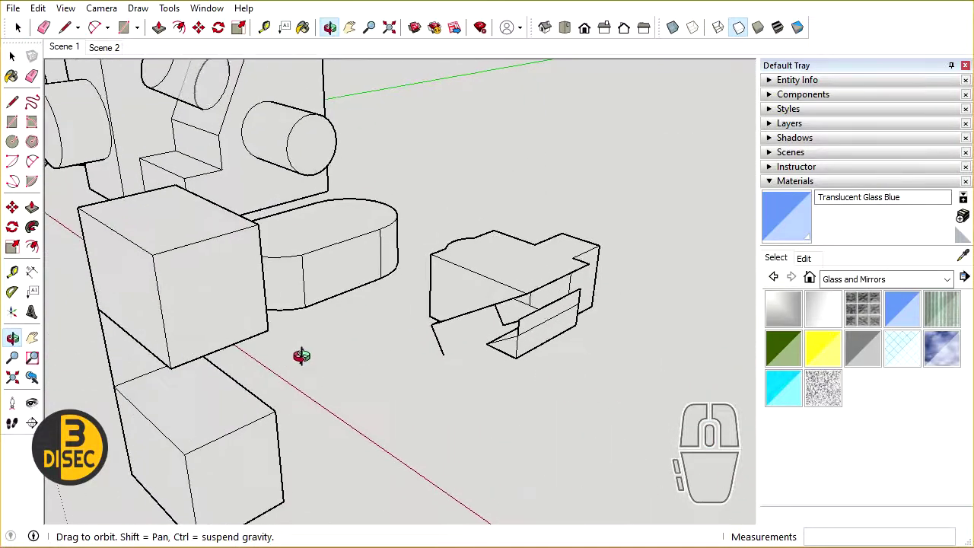
pyautogui.moveTo(372, 282); pyautogui.dragTo(317, 207)
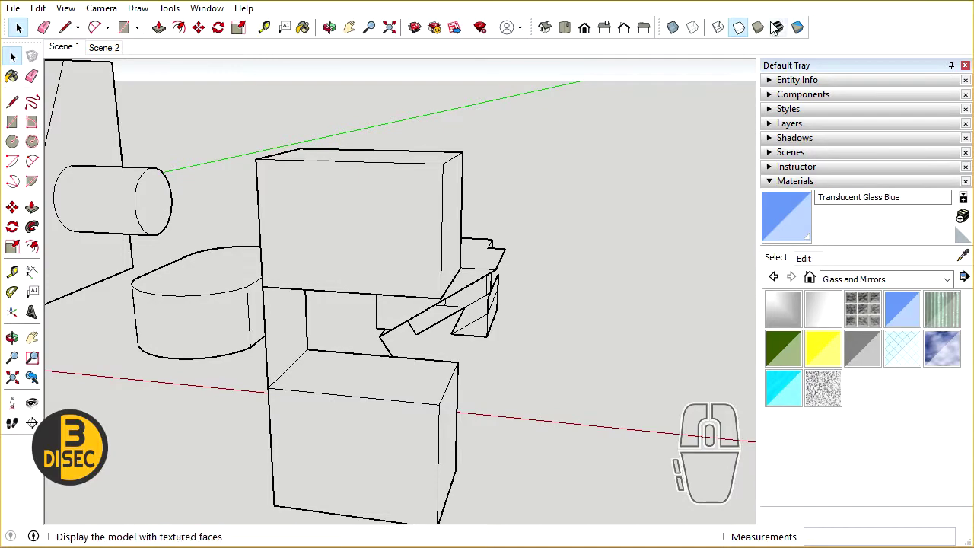
pyautogui.click(762, 32)
pyautogui.scroll(-3)
pyautogui.scroll(3)
pyautogui.moveTo(586, 219); pyautogui.dragTo(341, 330)
pyautogui.scroll(3)
pyautogui.moveTo(343, 219); pyautogui.dragTo(445, 208)
pyautogui.middleClick(396, 245)
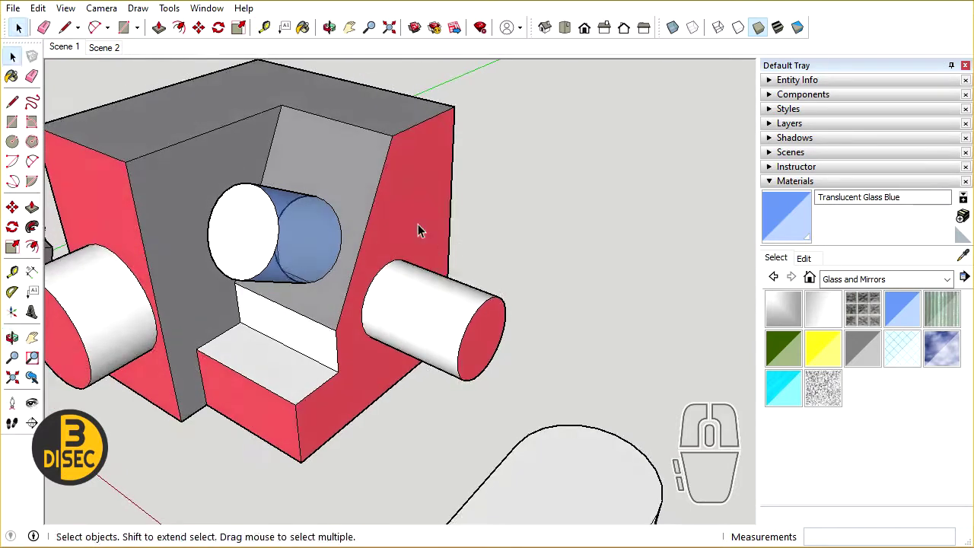
pyautogui.scroll(3)
pyautogui.scroll(-3)
pyautogui.scroll(3)
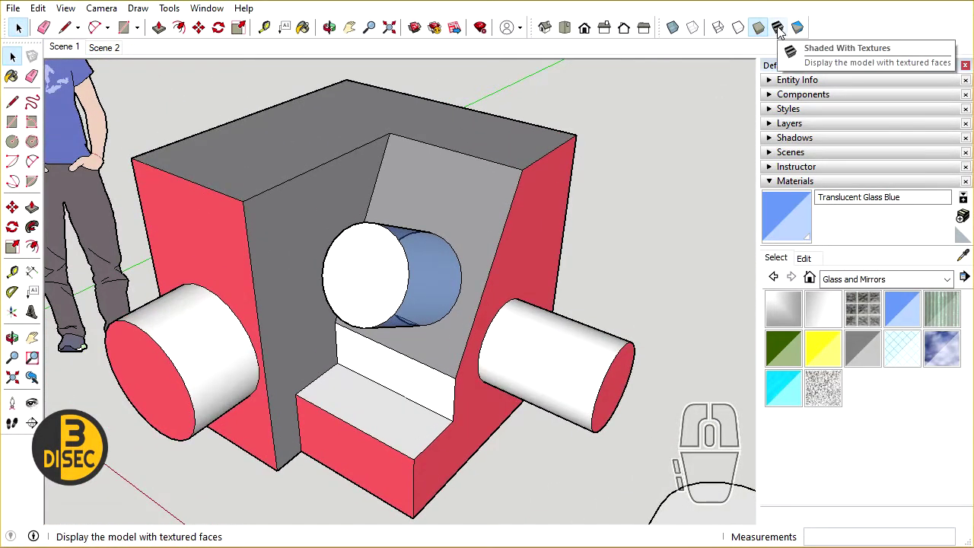
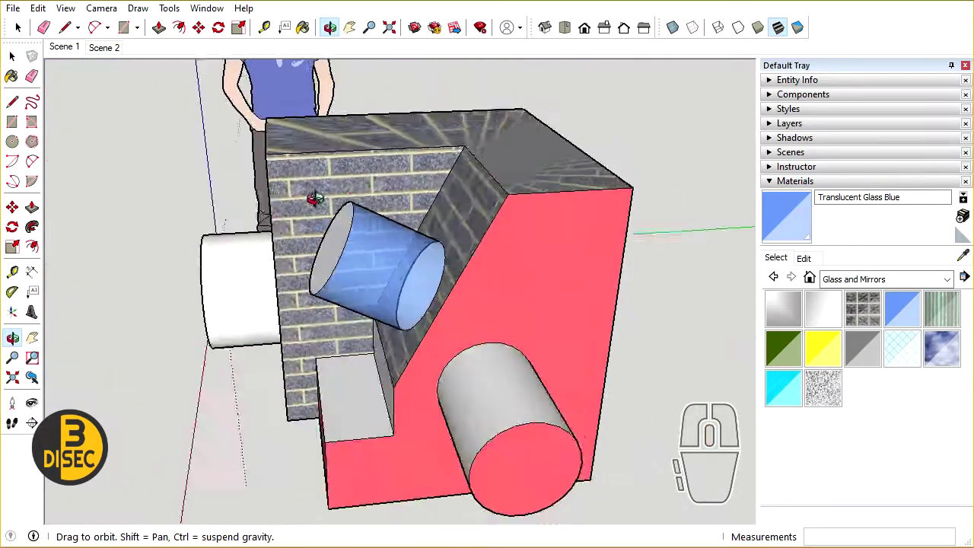
pyautogui.scroll(-3)
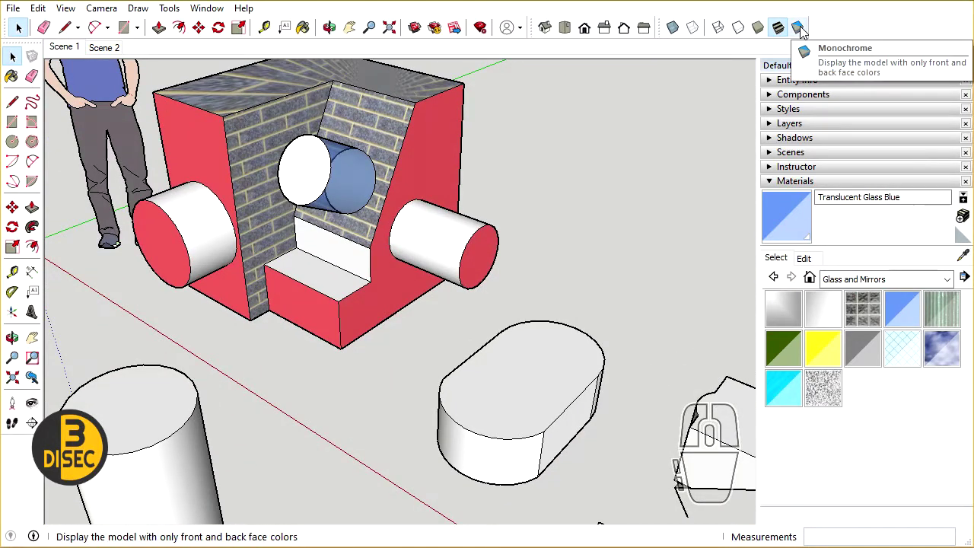
pyautogui.middleClick(20, 134)
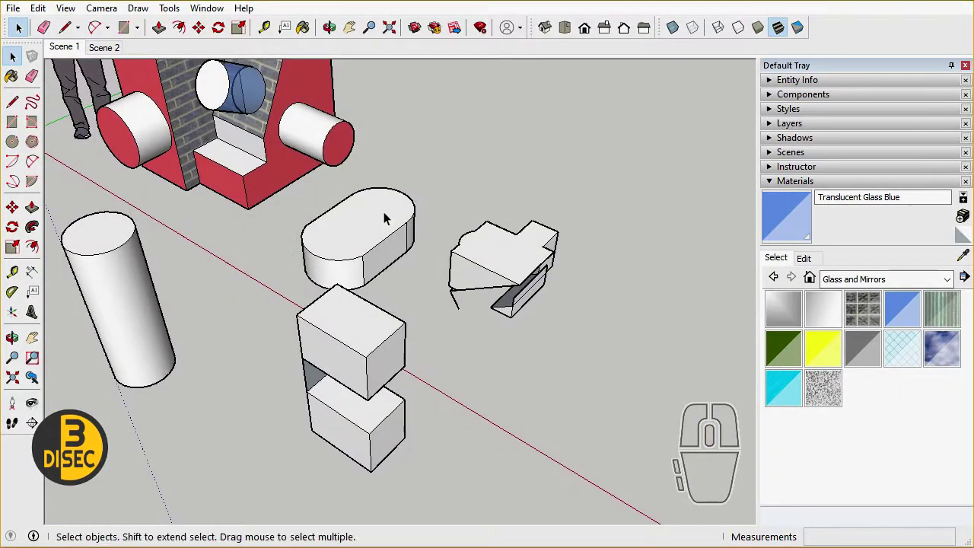
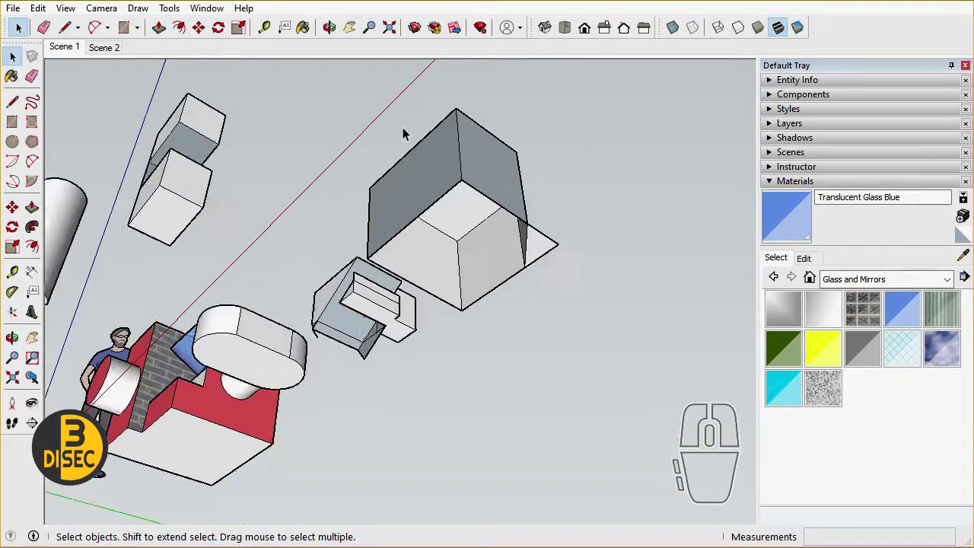
# Orbit the view toward the large dark box
pyautogui.scroll(3)
pyautogui.moveTo(483, 242); pyautogui.dragTo(472, 238)
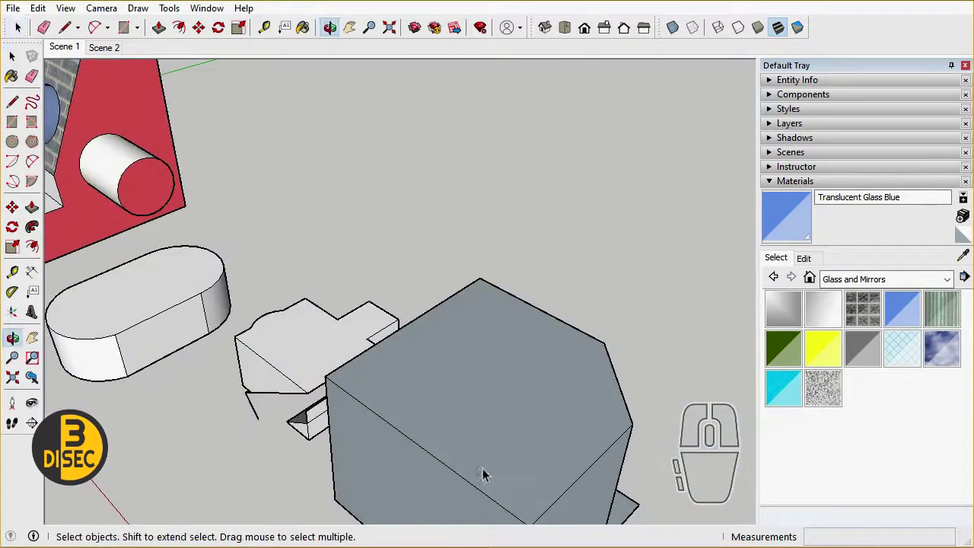
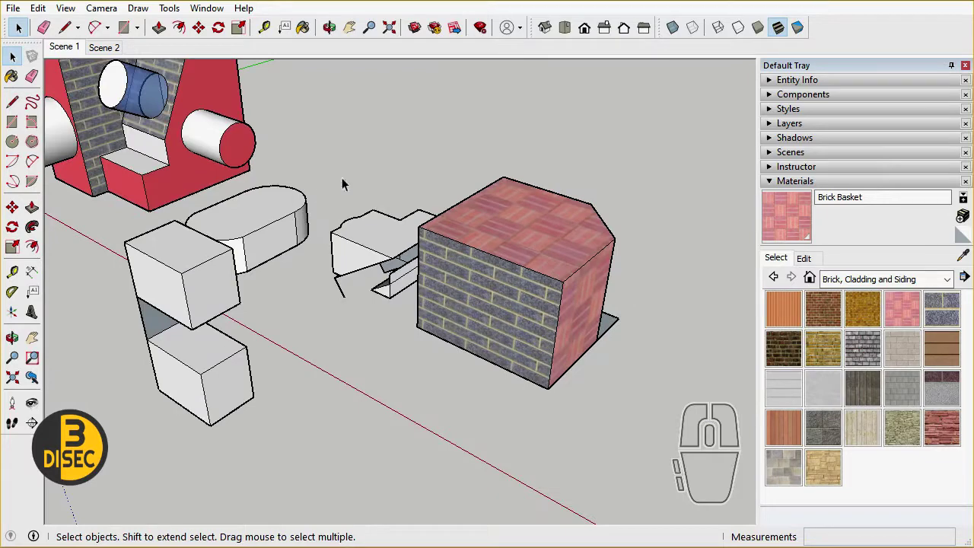
# Switch to the Monochrome face style and orbit around the box
pyautogui.scroll(3)
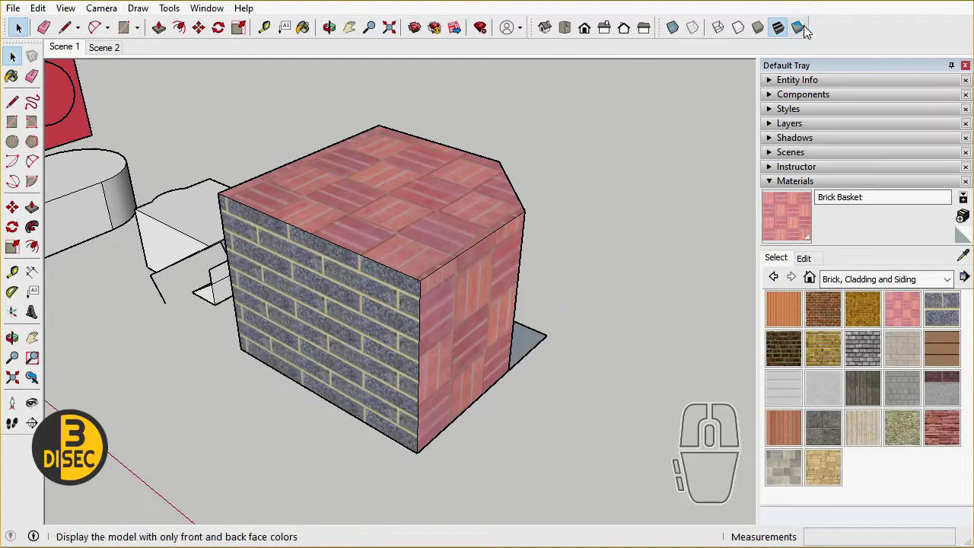
pyautogui.click(808, 32)
pyautogui.scroll(-3)
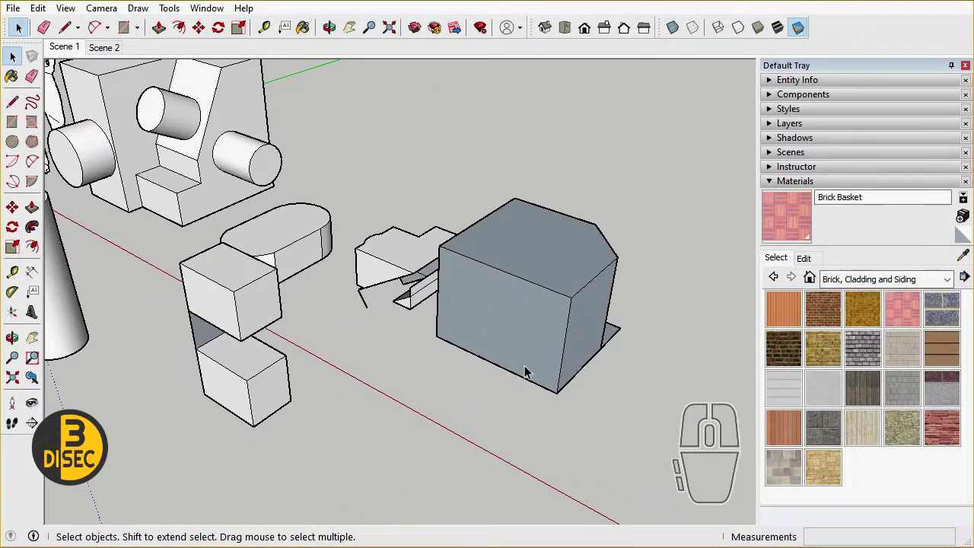
pyautogui.scroll(3)
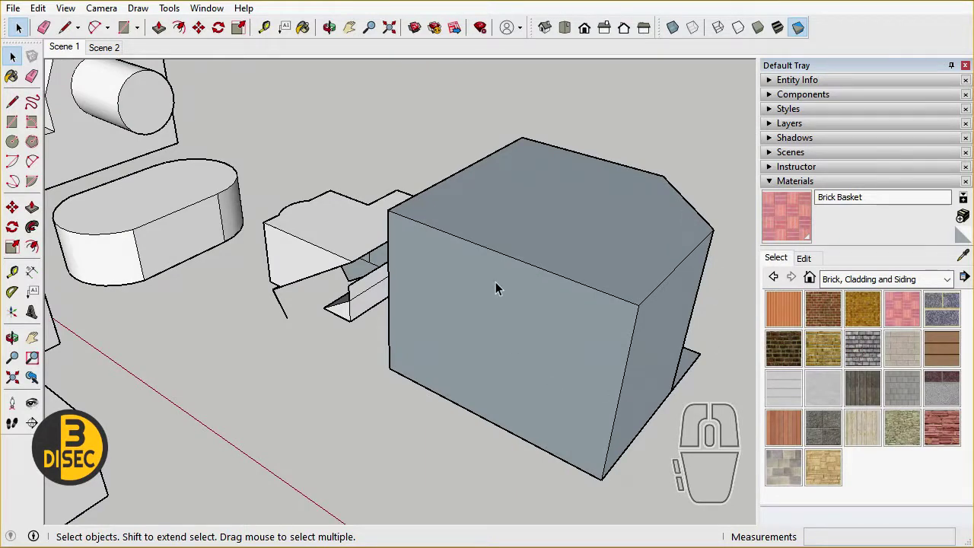
pyautogui.scroll(-3)
pyautogui.middleClick(527, 297)
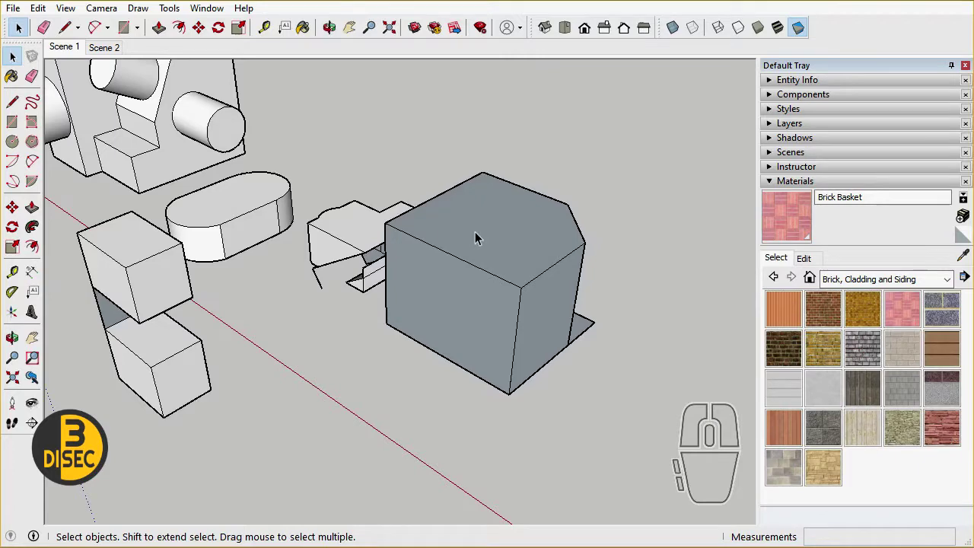
# Inspect the box from another angle and select its reversed bluish face
pyautogui.scroll(-3)
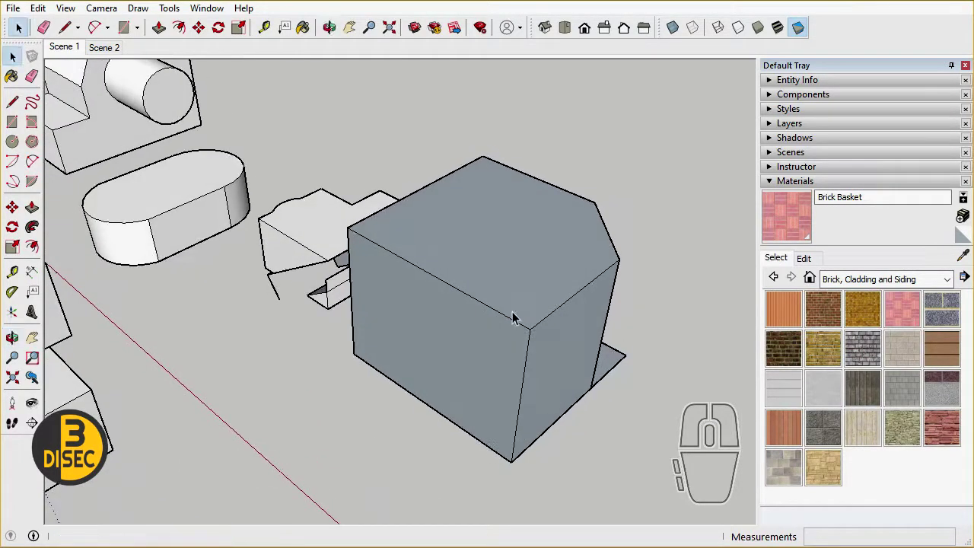
pyautogui.scroll(-3)
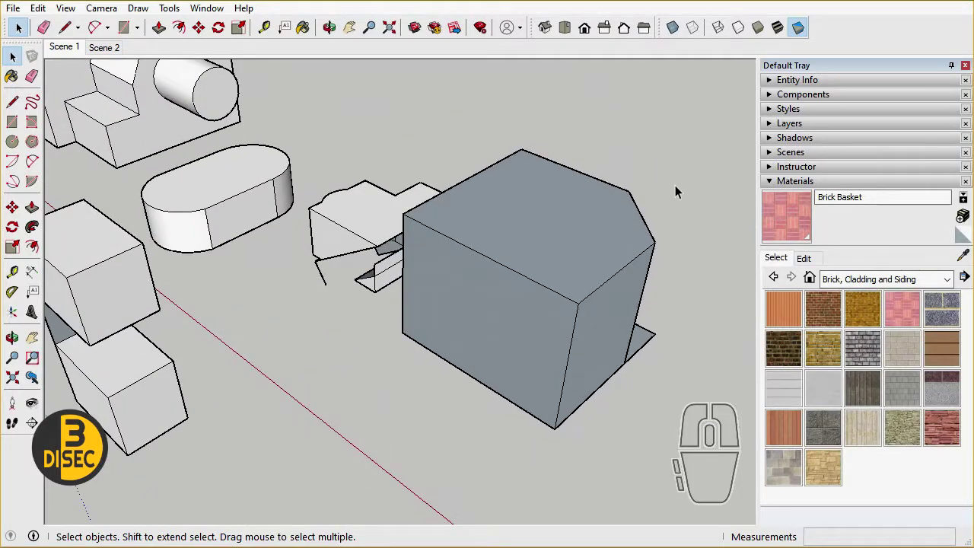
pyautogui.scroll(3)
pyautogui.middleClick(398, 324)
pyautogui.click(316, 173)
# Bring up the context menu on the selected box face for Reverse Faces
pyautogui.rightClick(305, 168)
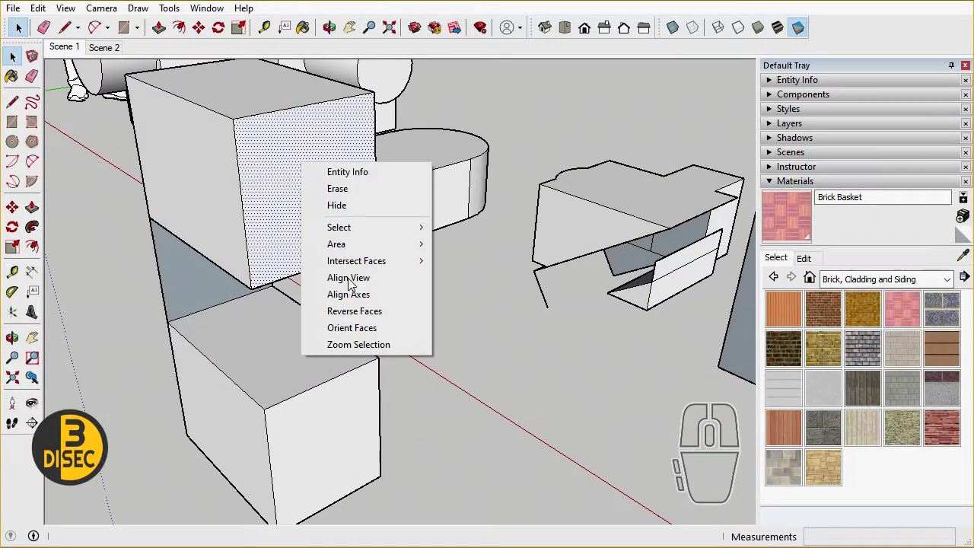
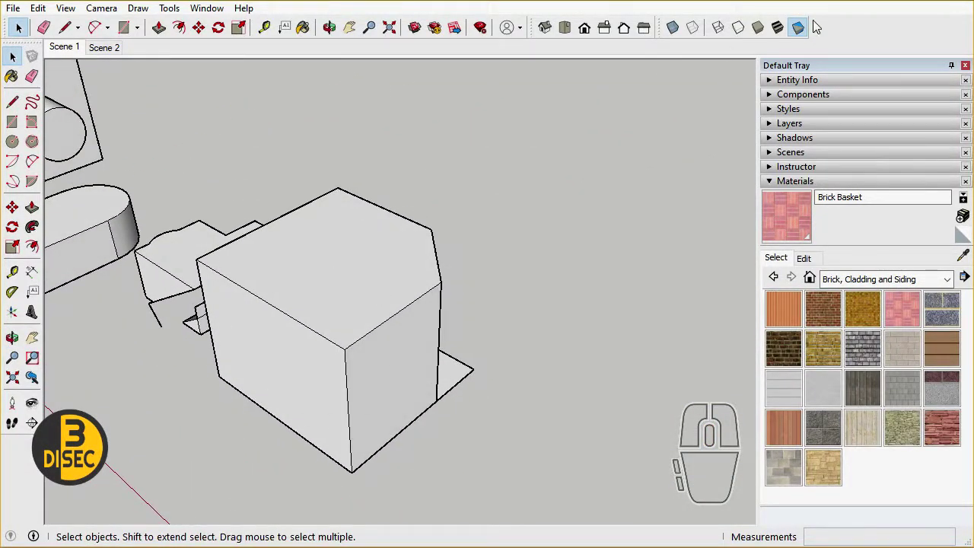
# Restore Shaded with Textures display and orbit around the box to inspect its faces from below and above
pyautogui.click(780, 30)
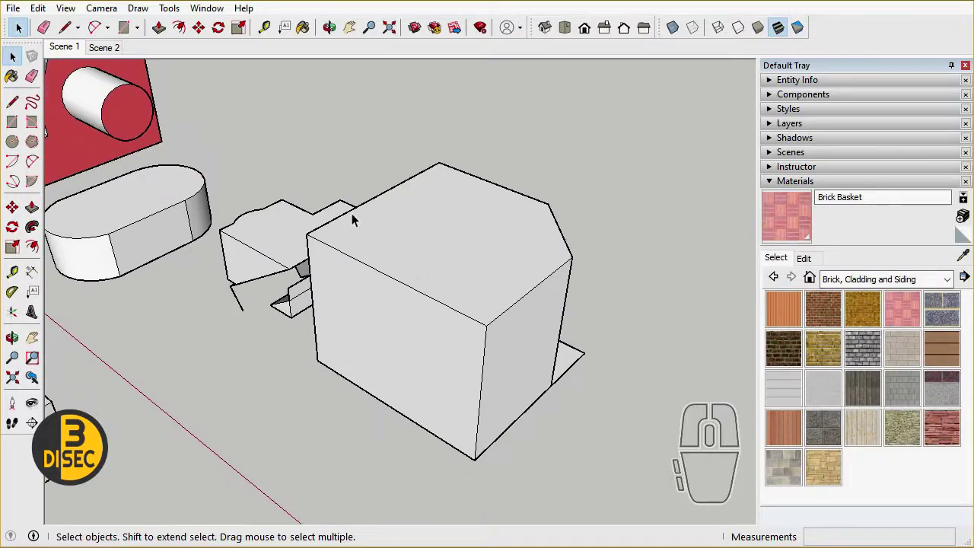
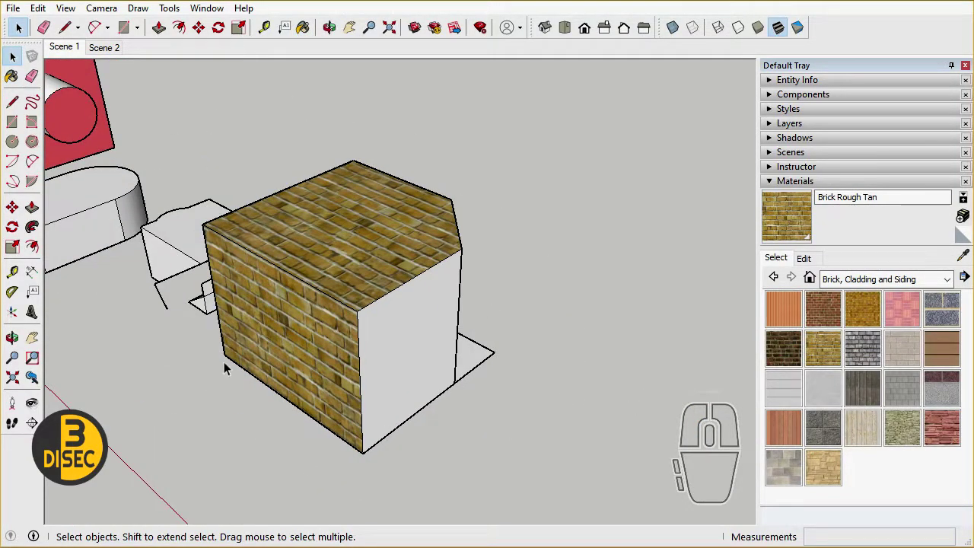
pyautogui.middleClick(489, 356)
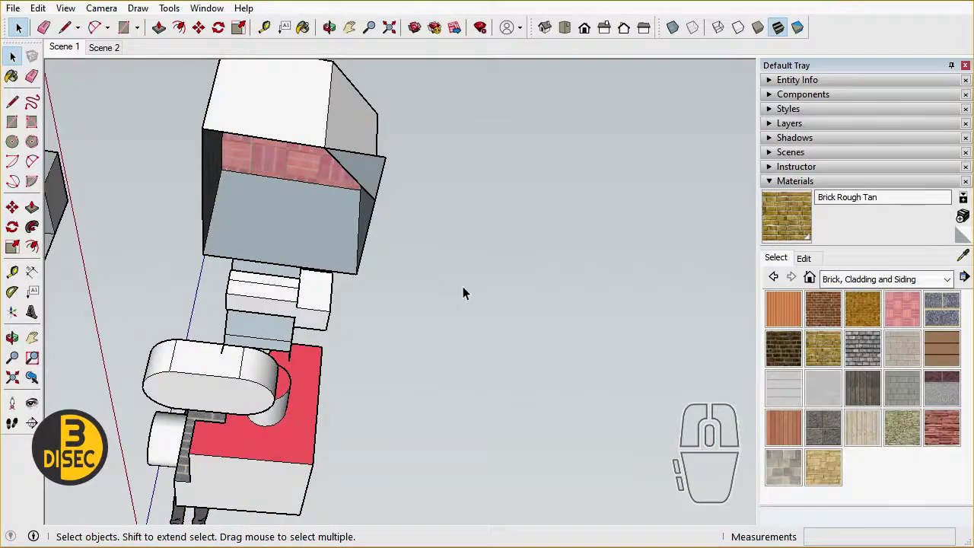
pyautogui.scroll(3)
pyautogui.moveTo(440, 347); pyautogui.dragTo(353, 126)
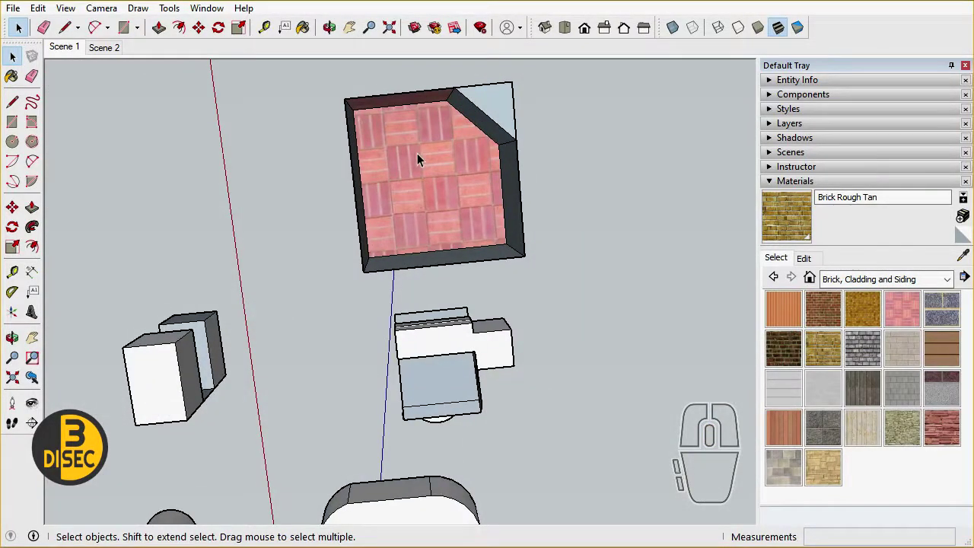
pyautogui.middleClick(346, 109)
pyautogui.middleClick(458, 224)
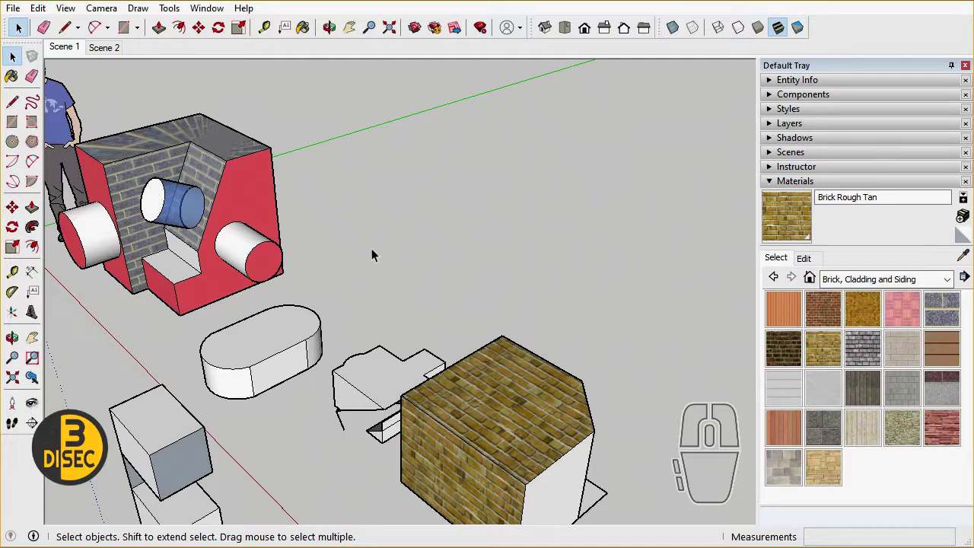
pyautogui.scroll(-3)
pyautogui.scroll(3)
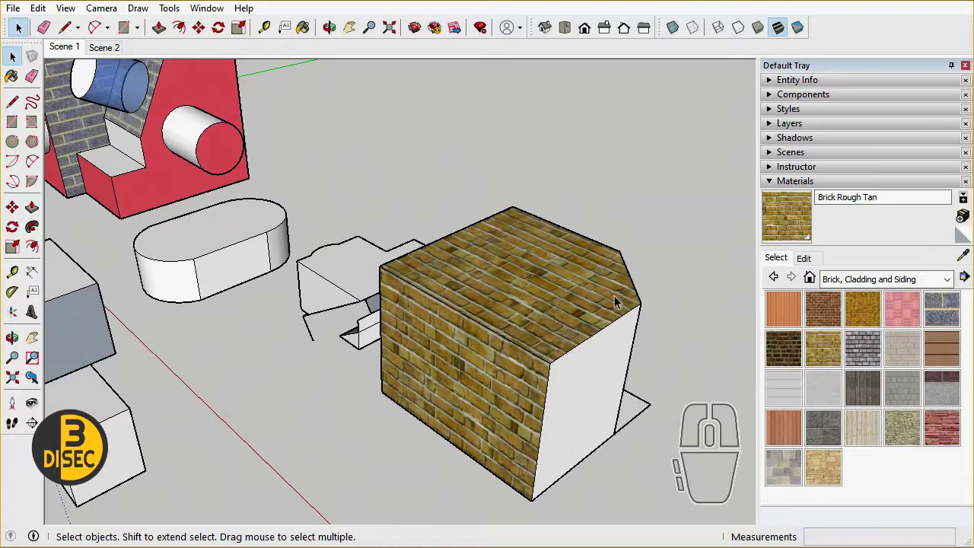
pyautogui.middleClick(592, 426)
pyautogui.scroll(-3)
pyautogui.scroll(3)
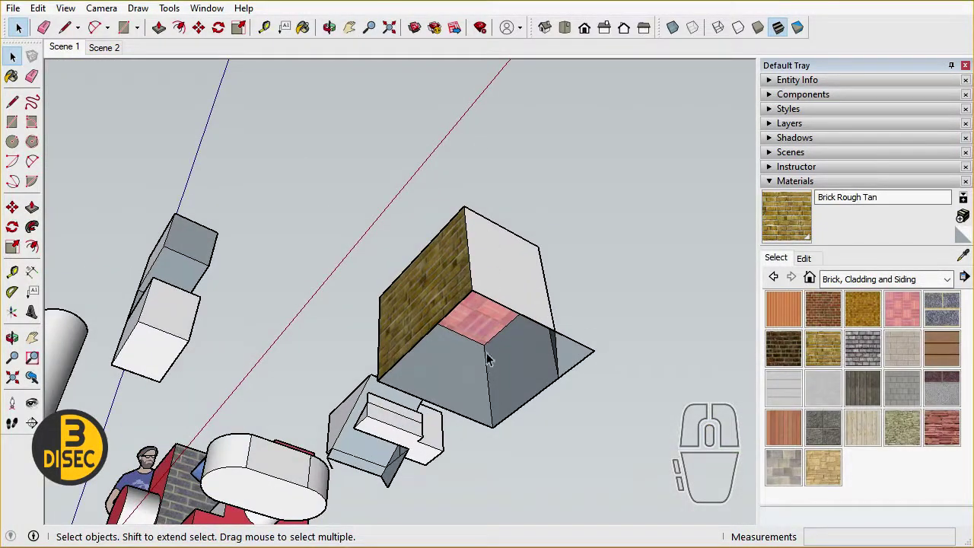
pyautogui.moveTo(471, 377); pyautogui.dragTo(425, 234)
pyautogui.scroll(3)
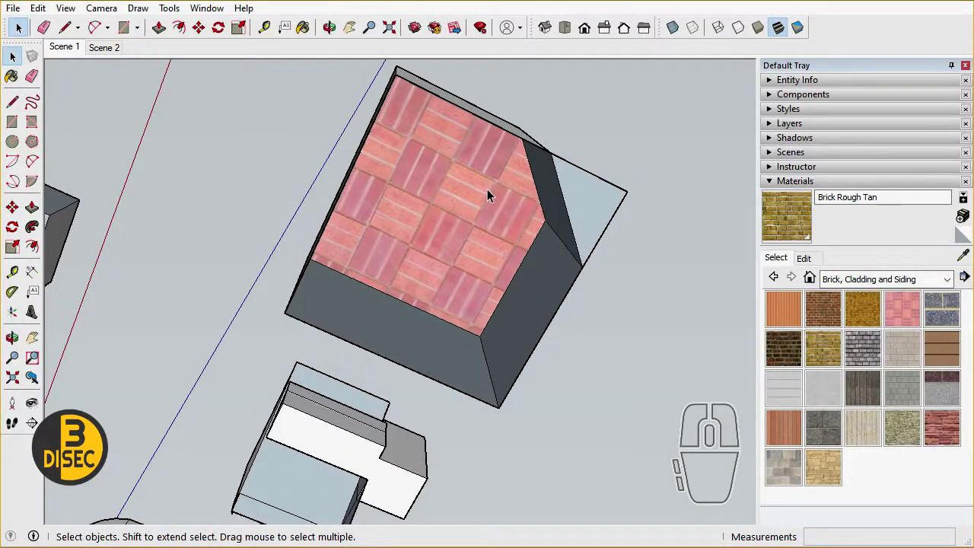
pyautogui.click(465, 198)
pyautogui.doubleClick(466, 197)
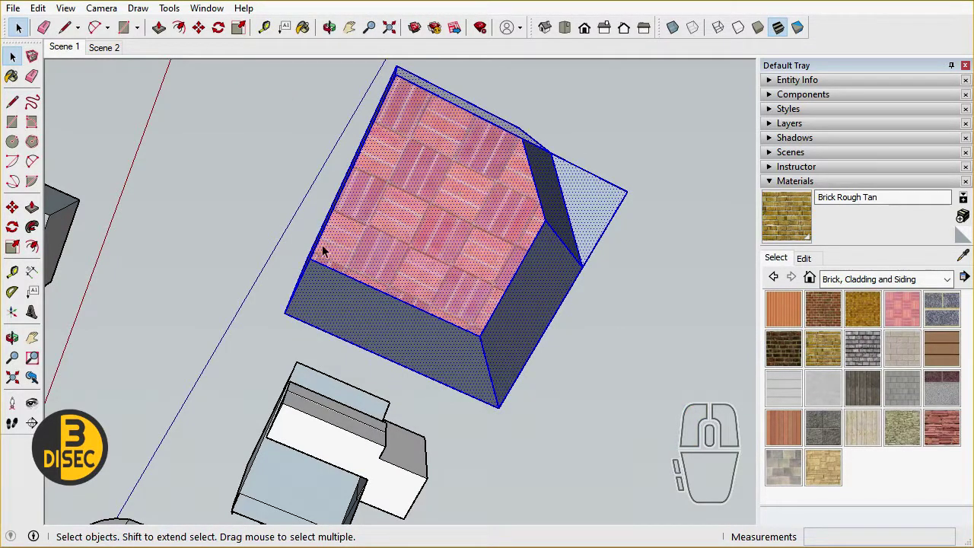
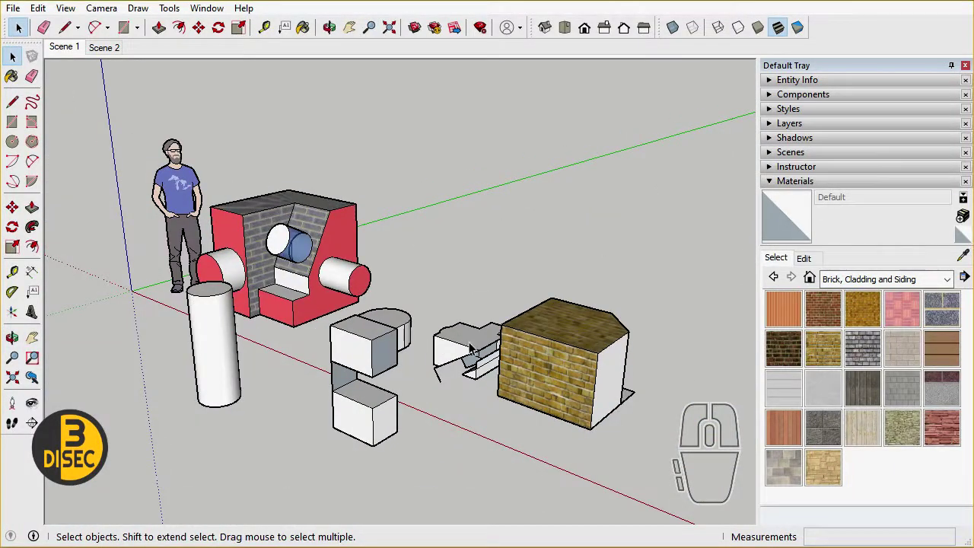
# Orbit the monochrome model to inspect its plain white faces with materials hidden
pyautogui.middleClick(682, 410)
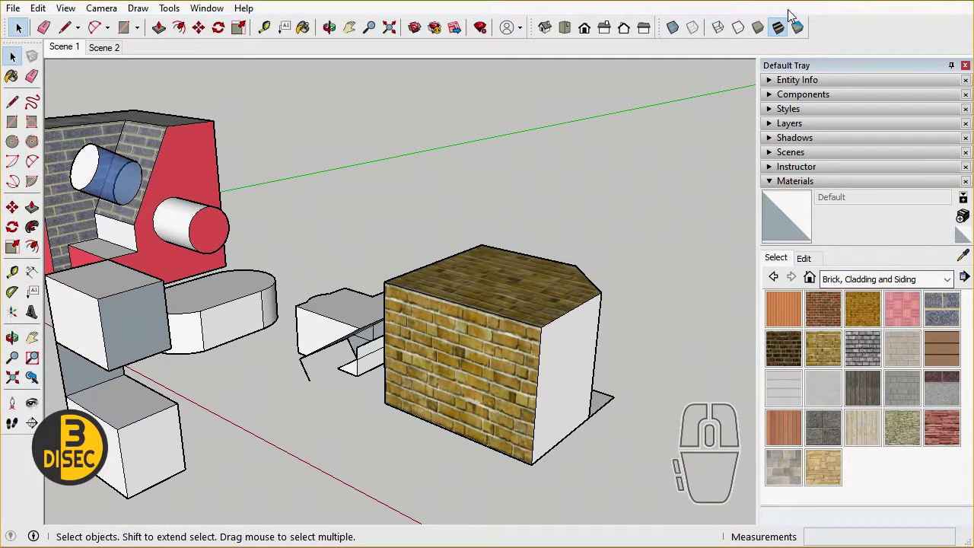
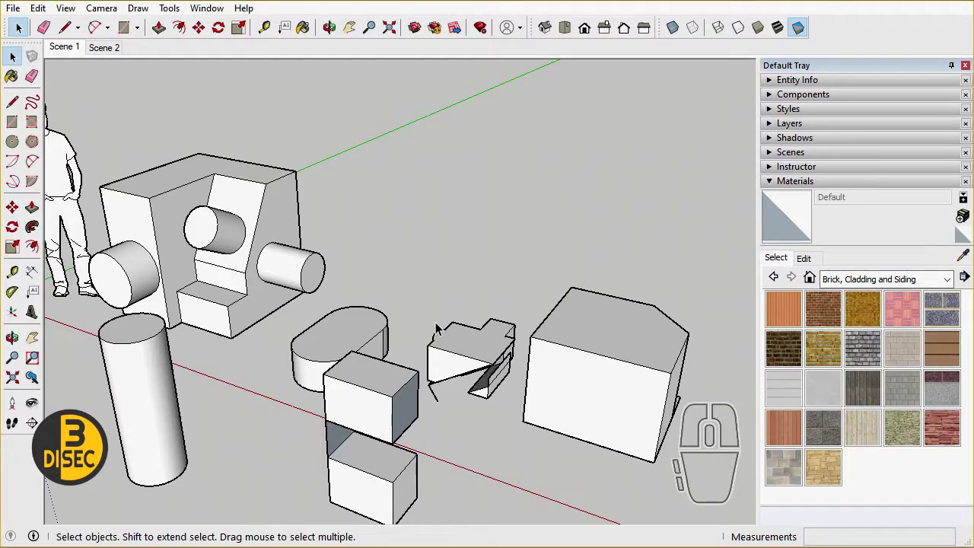
pyautogui.scroll(-3)
pyautogui.middleClick(436, 314)
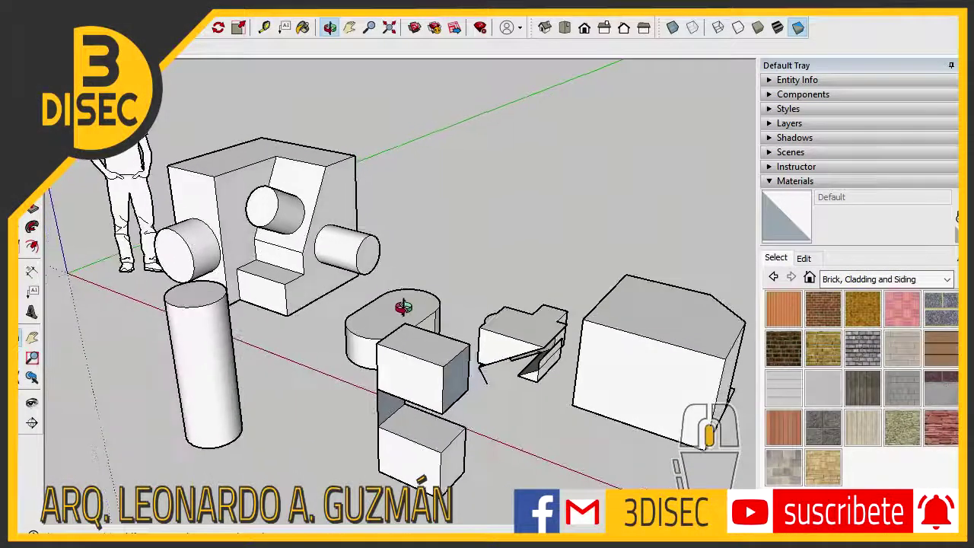